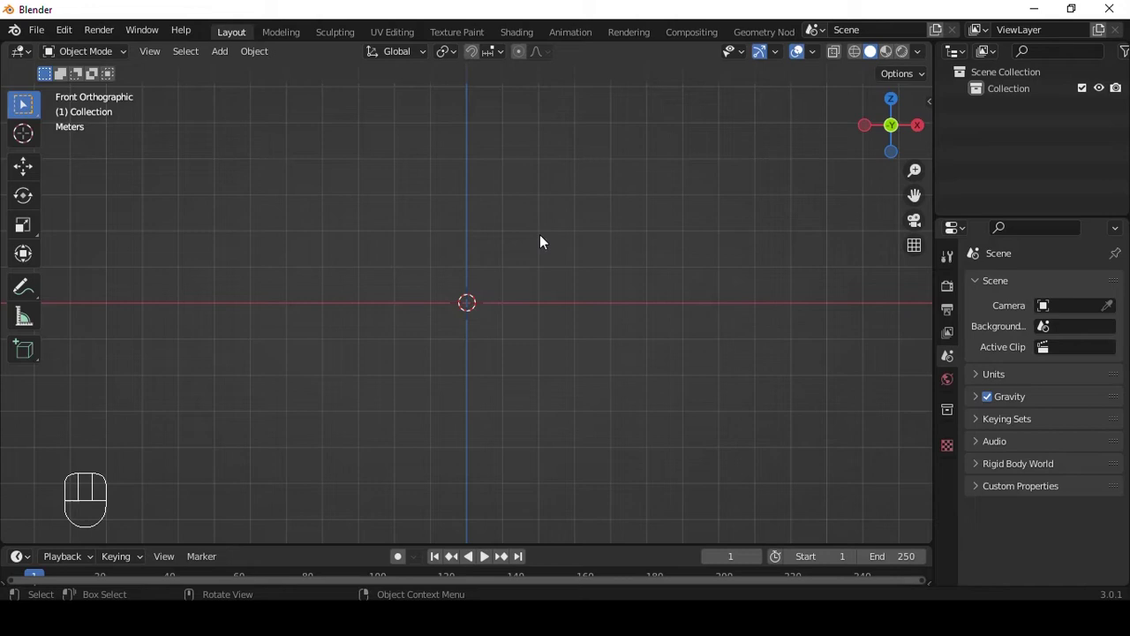
Add a torus and smooth it into a plain donut with a Subdivision Surface modifier.
key("shift+a")
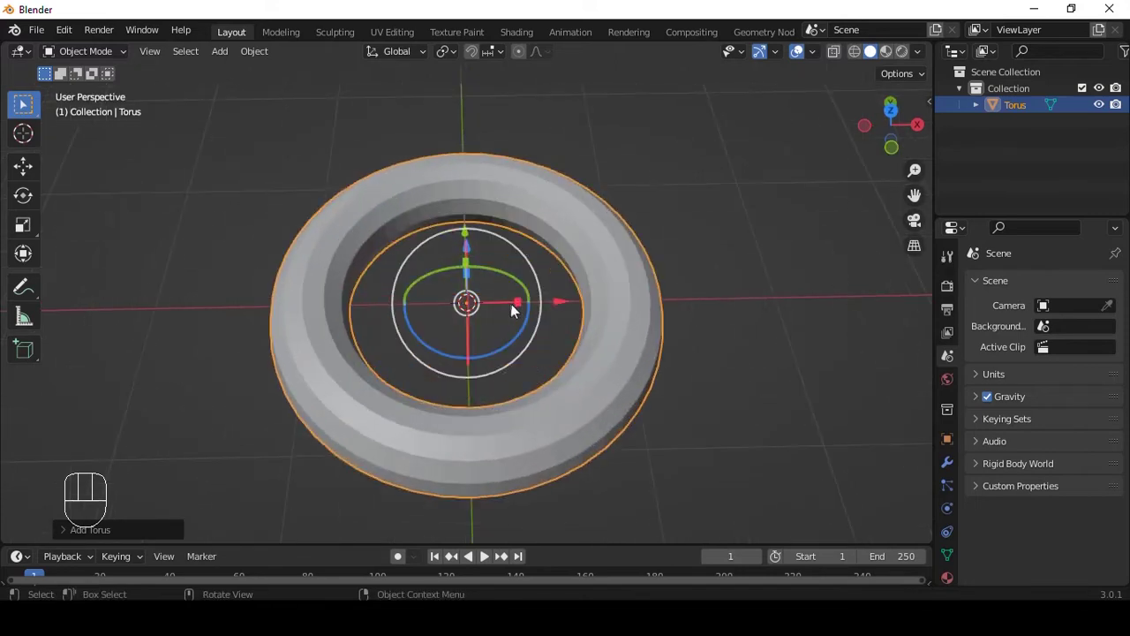
left_click_drag(540, 335, 549, 299)
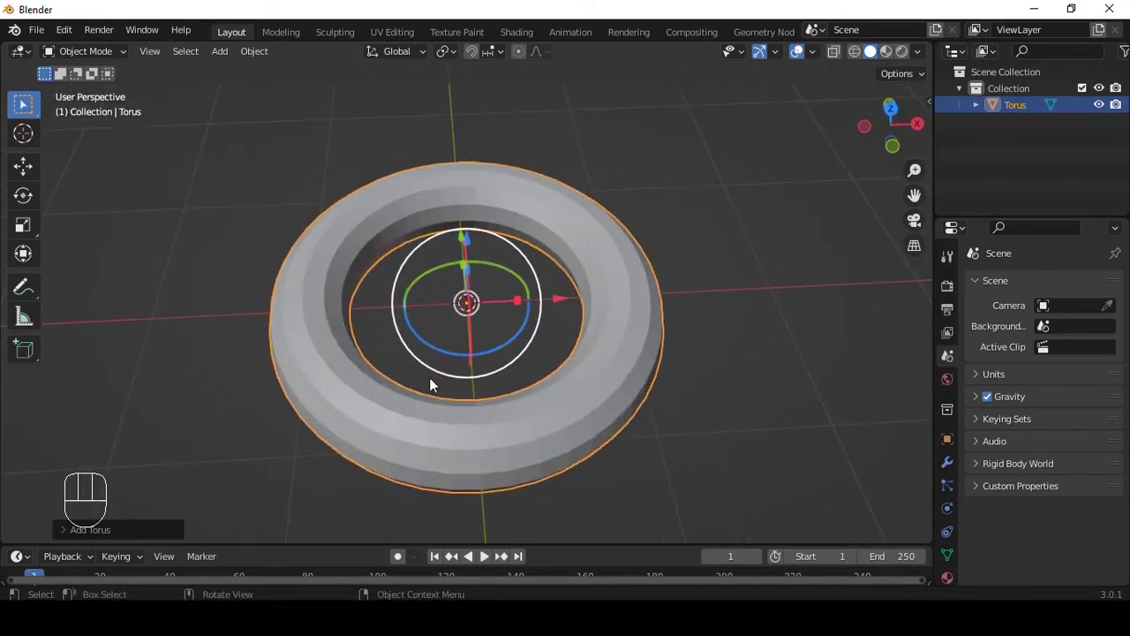
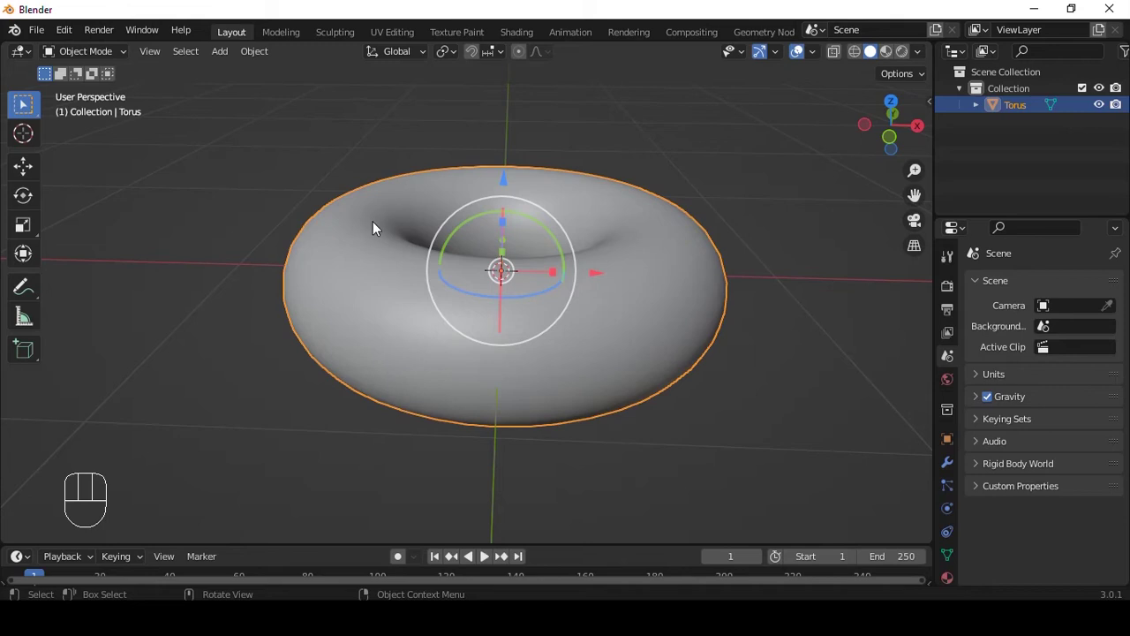
key("ctrl+3")
middle_click(483, 201)
left_click_drag(538, 277, 920, 429)
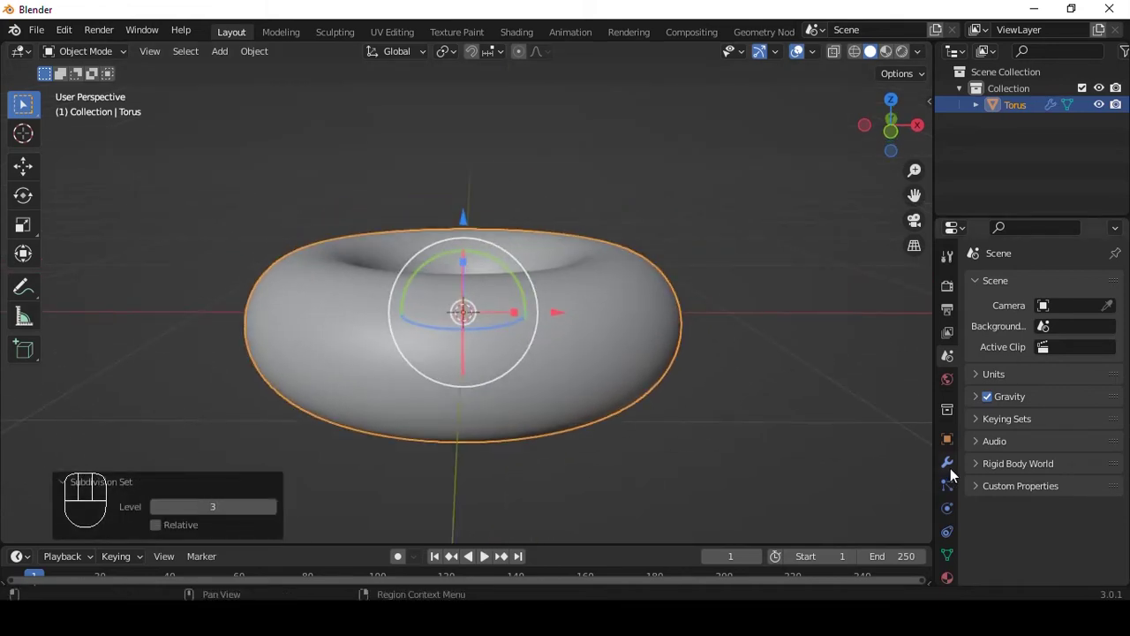
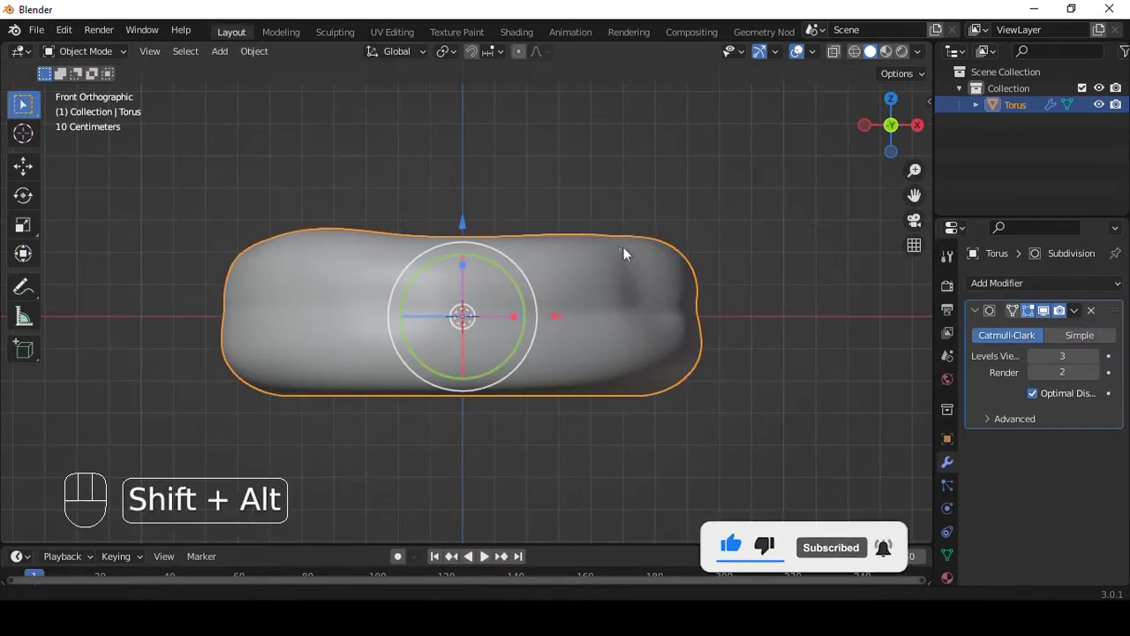
Enter Edit Mode on the donut with X-ray on, viewed front-on to select its top half.
left_click_drag(604, 246, 872, 51)
key("Tab")
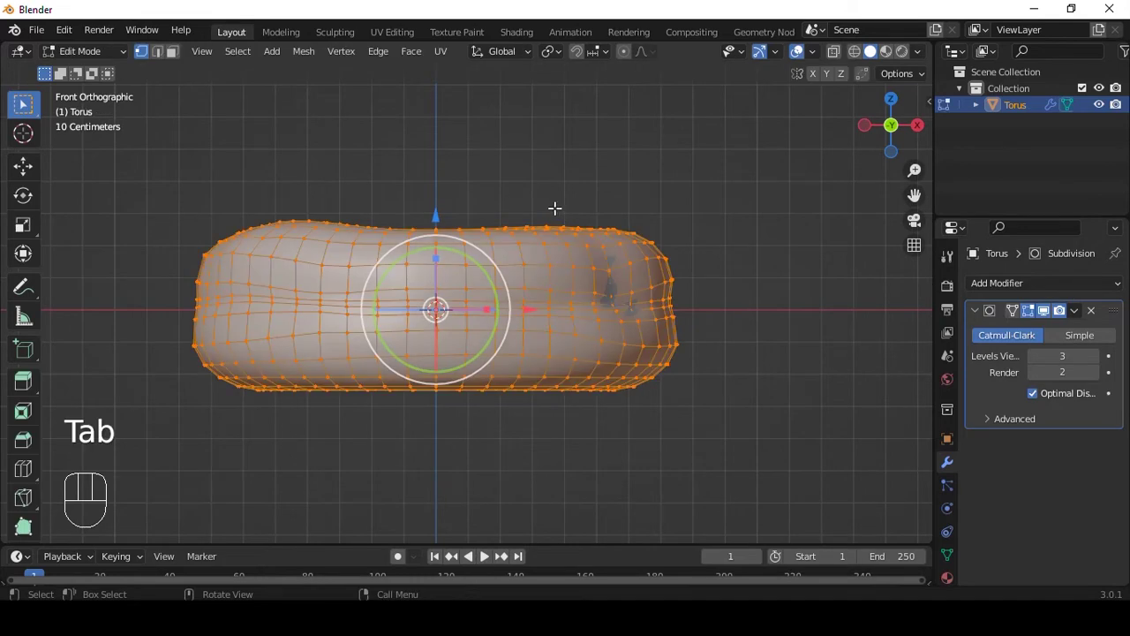
middle_click(871, 51)
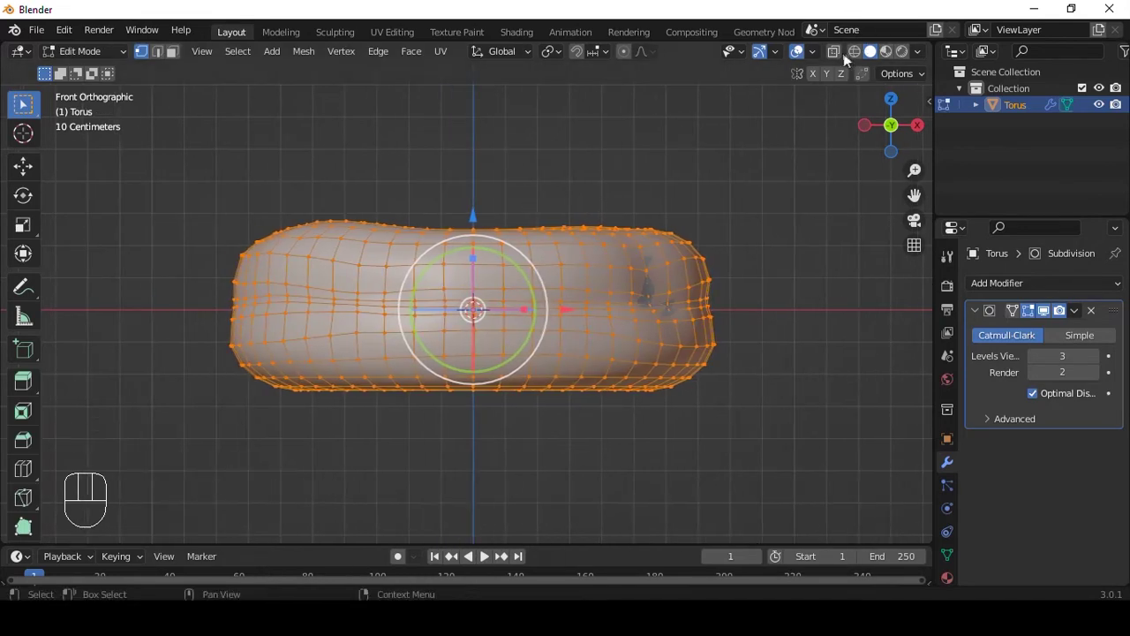
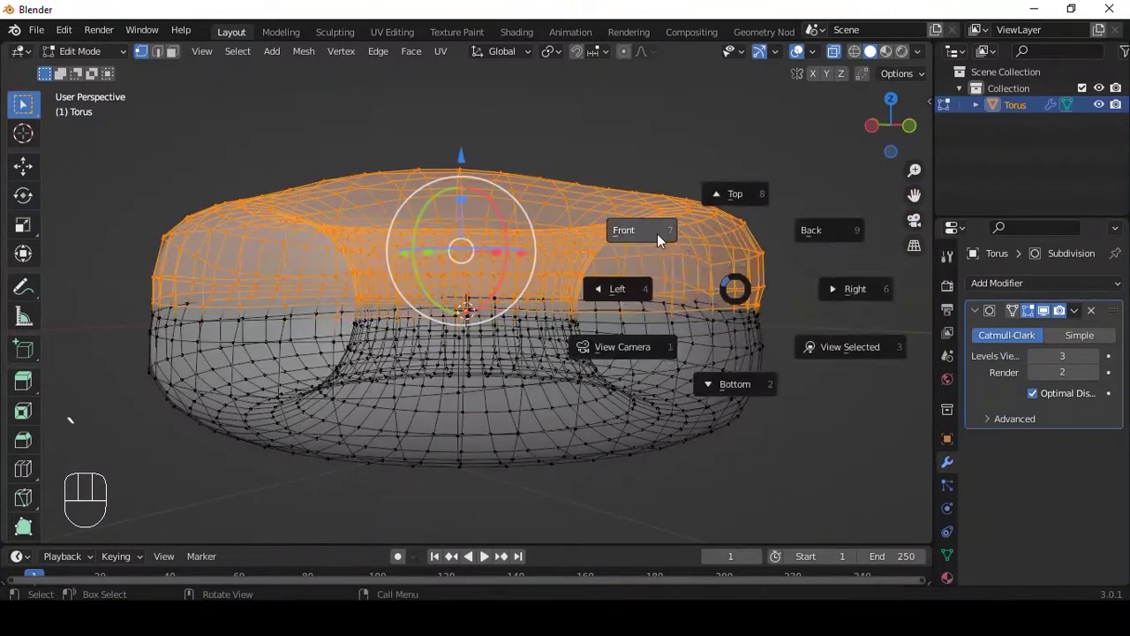
key("alt+z")
key("a")
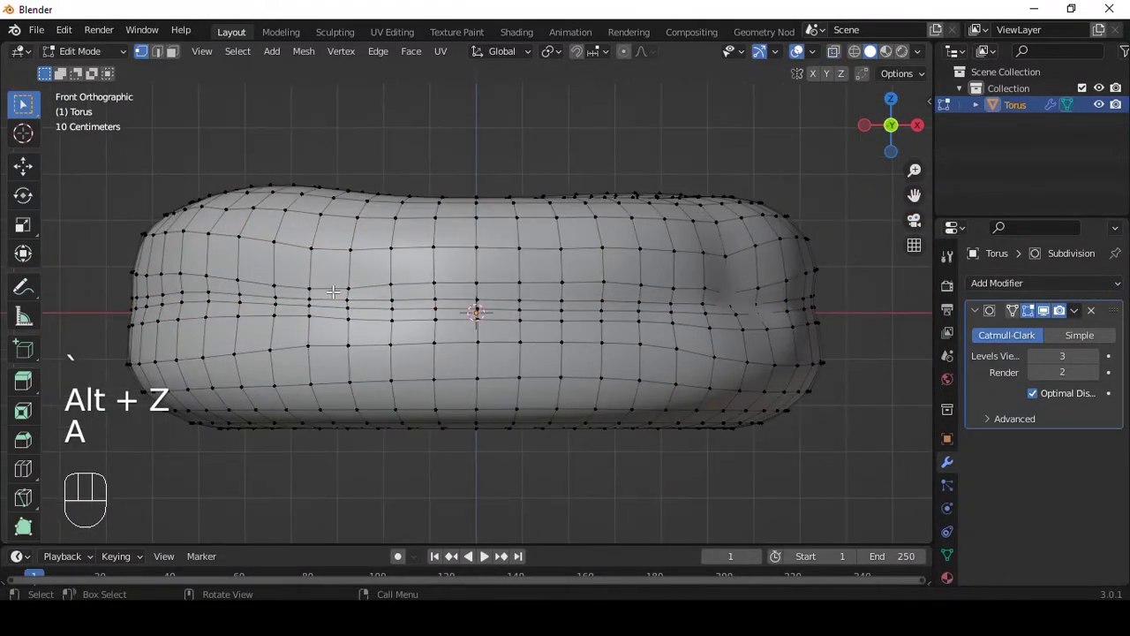
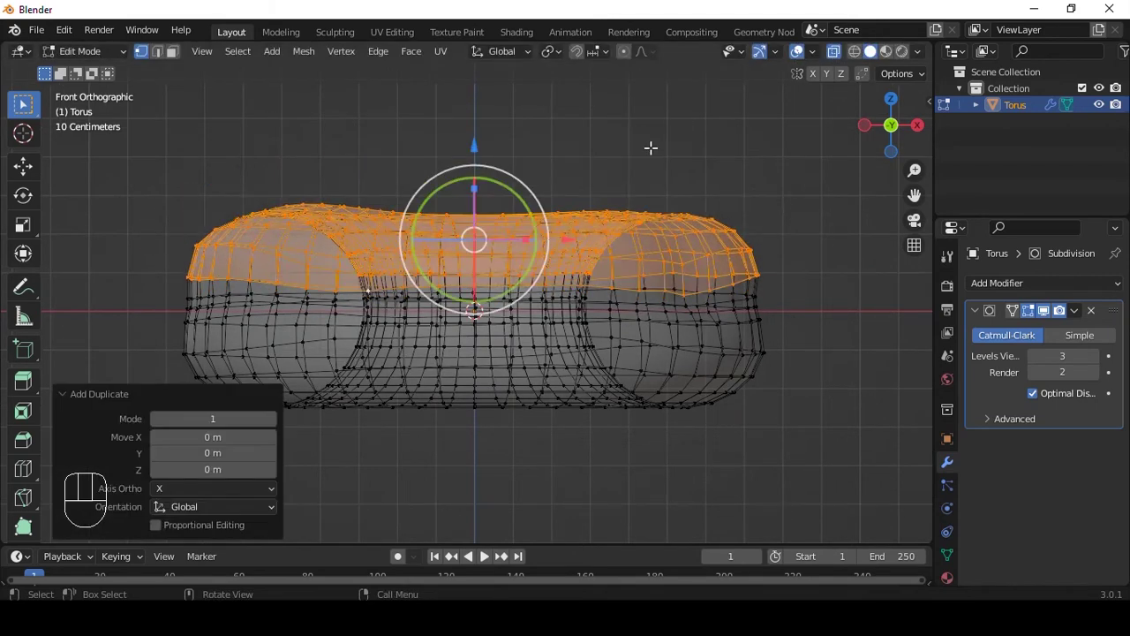
Separate the donut's top half as Torus.001 and scale it up slightly as icing.
key("p")
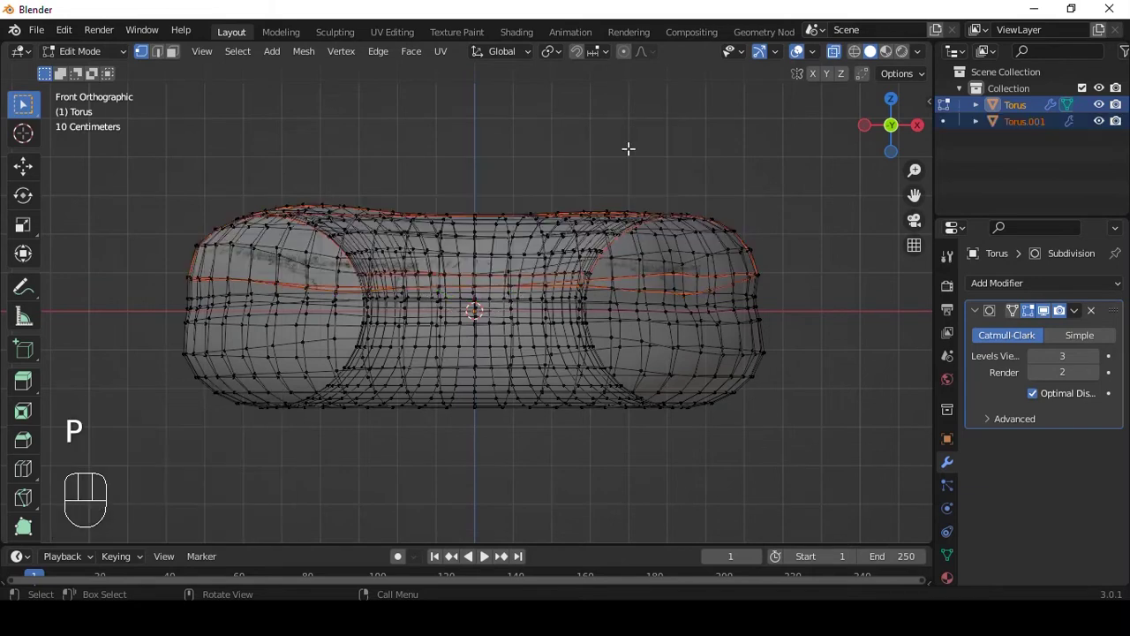
key("alt+z")
key("Tab")
left_click_drag(650, 208, 628, 320)
left_click_drag(636, 299, 641, 312)
left_click(642, 311)
key("s")
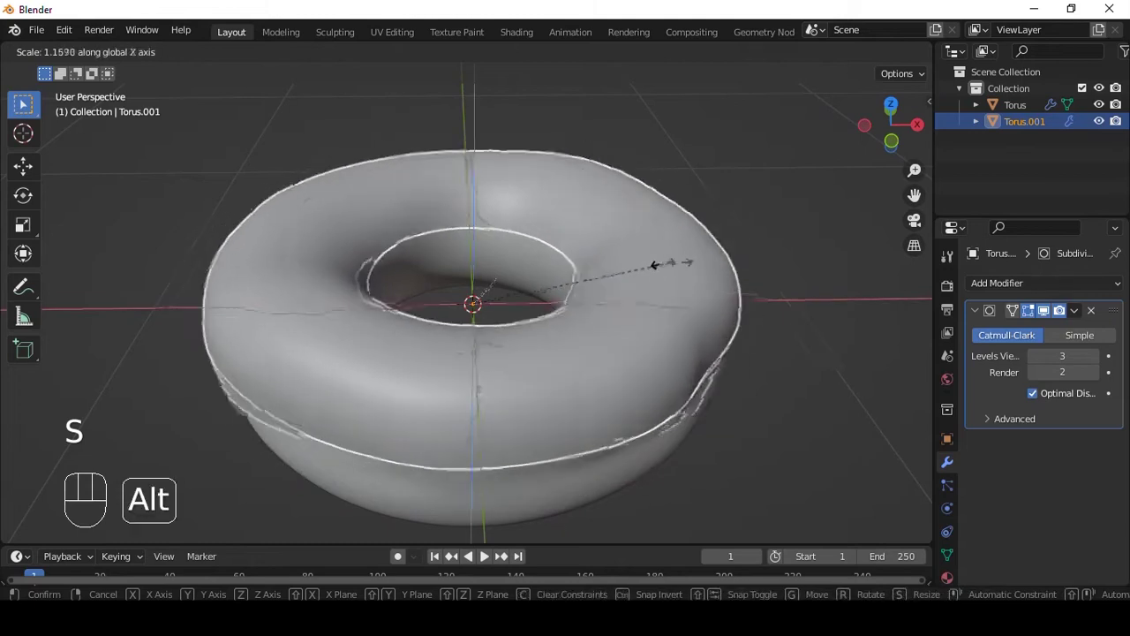
left_click_drag(1017, 293, 793, 570)
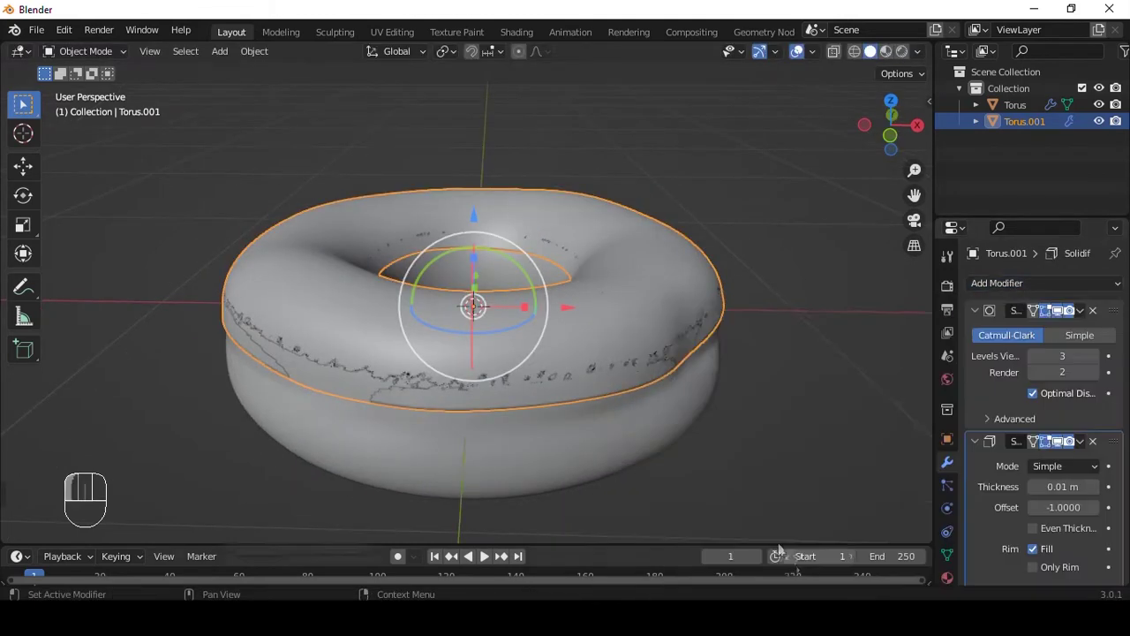
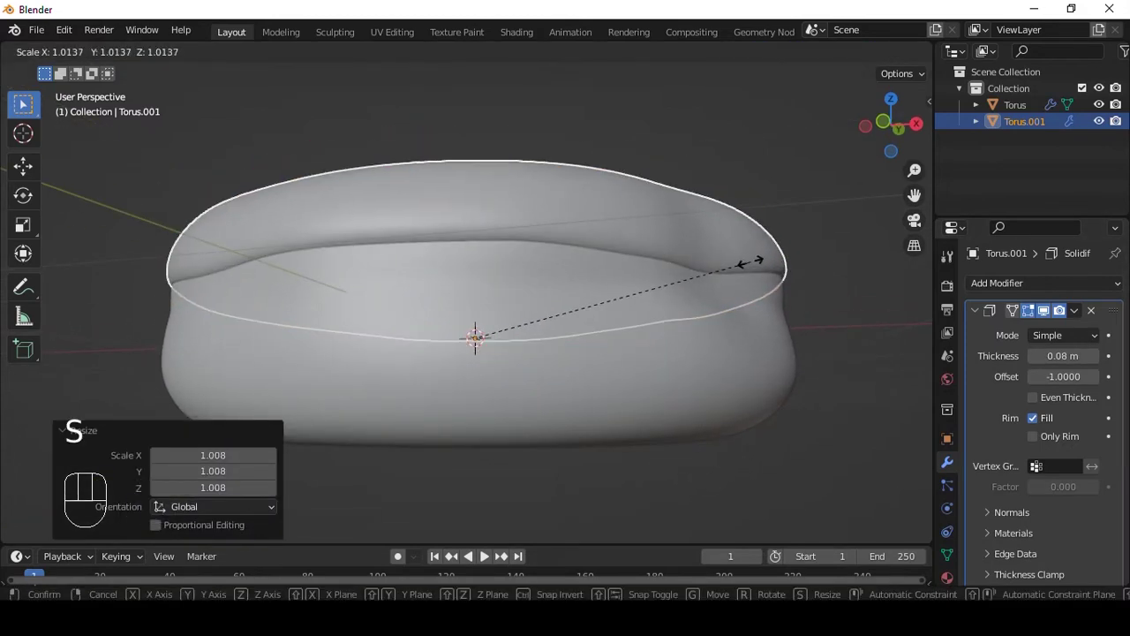
Nudge the icing up onto the donut and enter Edit Mode to shape its wavy edge.
left_click_drag(747, 273, 750, 354)
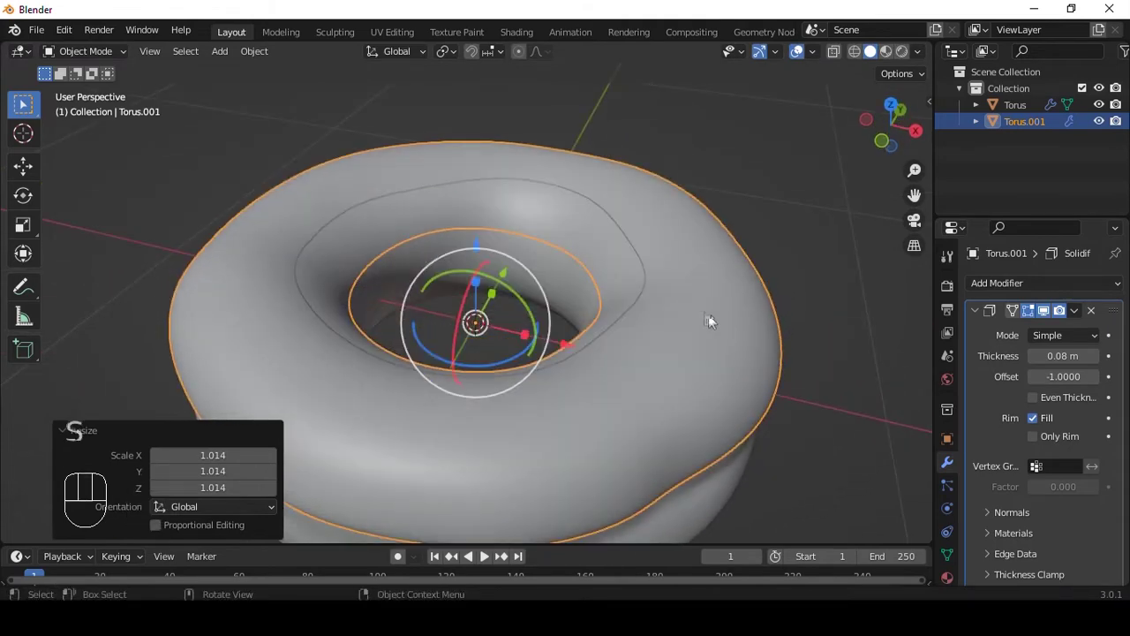
left_click_drag(474, 244, 668, 303)
middle_click(670, 281)
left_click_drag(716, 283, 647, 336)
left_click_drag(608, 332, 582, 286)
left_click_drag(582, 286, 598, 297)
middle_click(610, 288)
key("Tab")
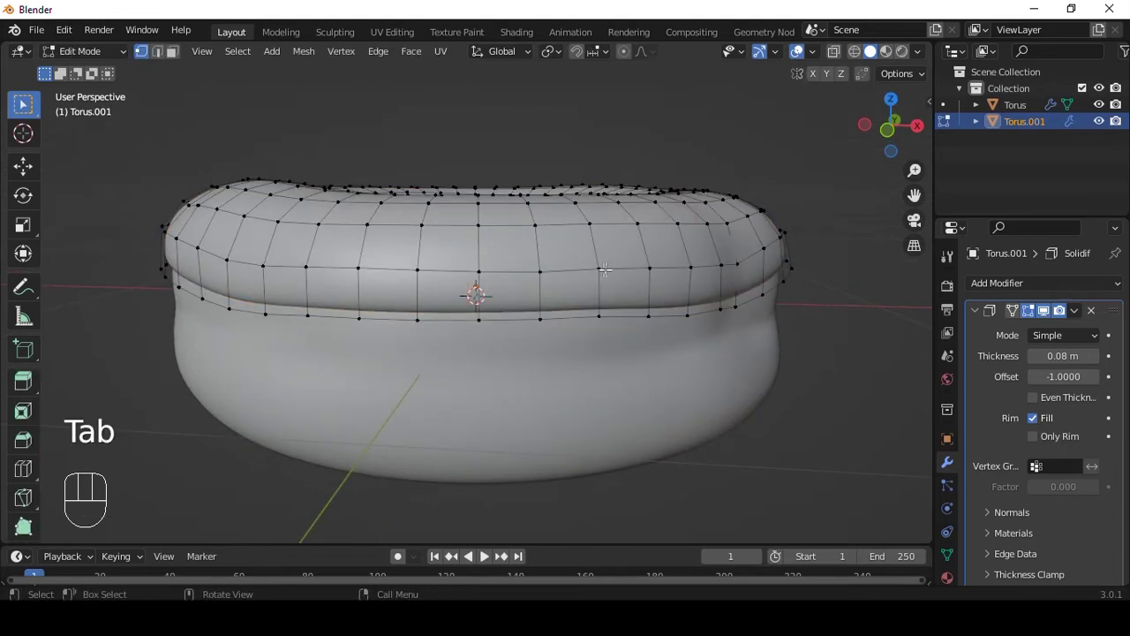
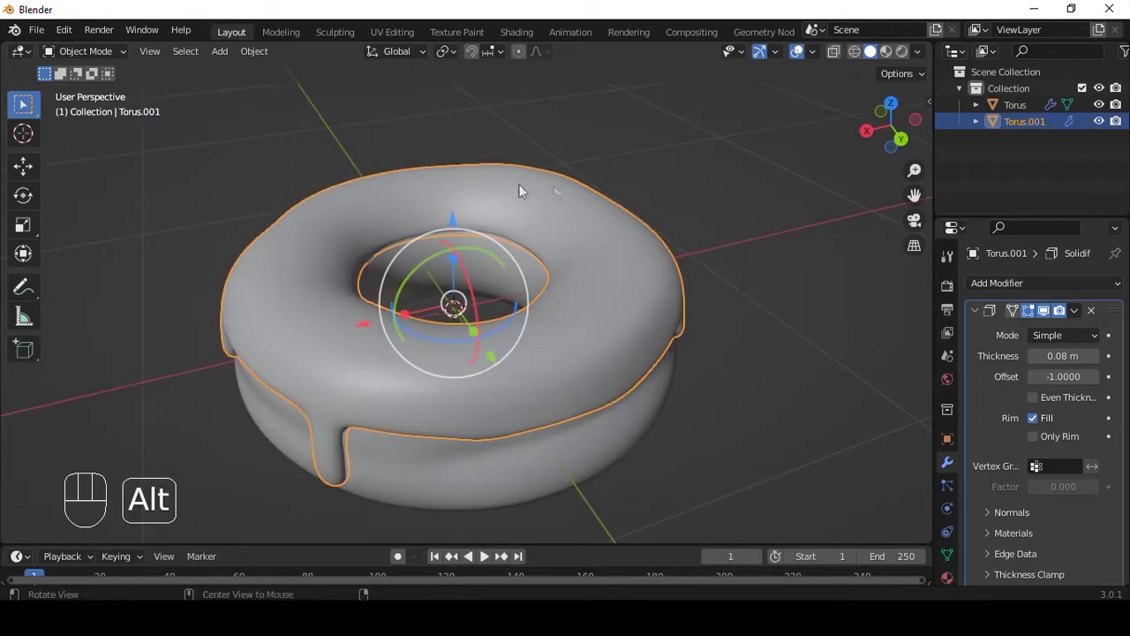
Add a cylinder beside the drip-edged donut and shrink it to about 0.1 as a sprinkle.
left_click_drag(616, 174, 602, 176)
left_click_drag(524, 223, 578, 224)
middle_click(562, 231)
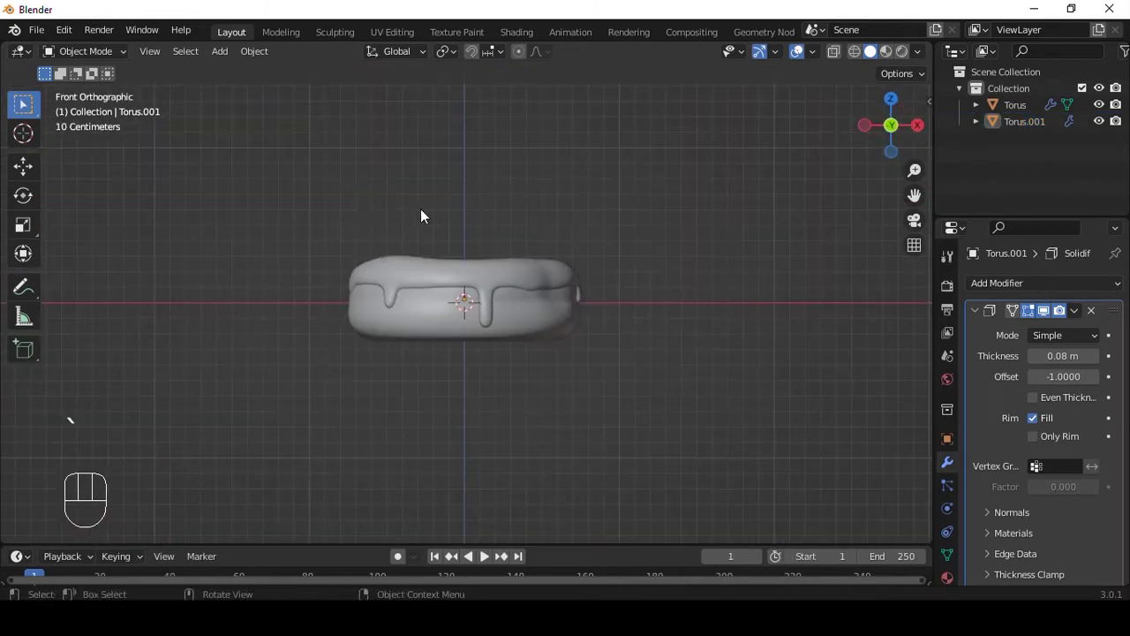
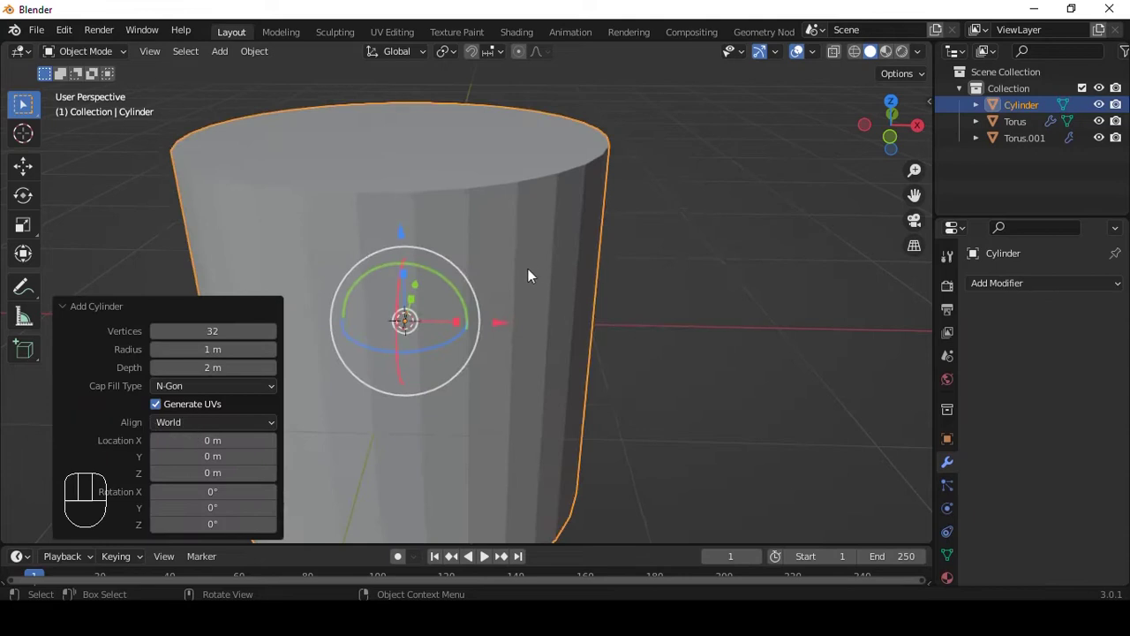
left_click(542, 310)
key("s")
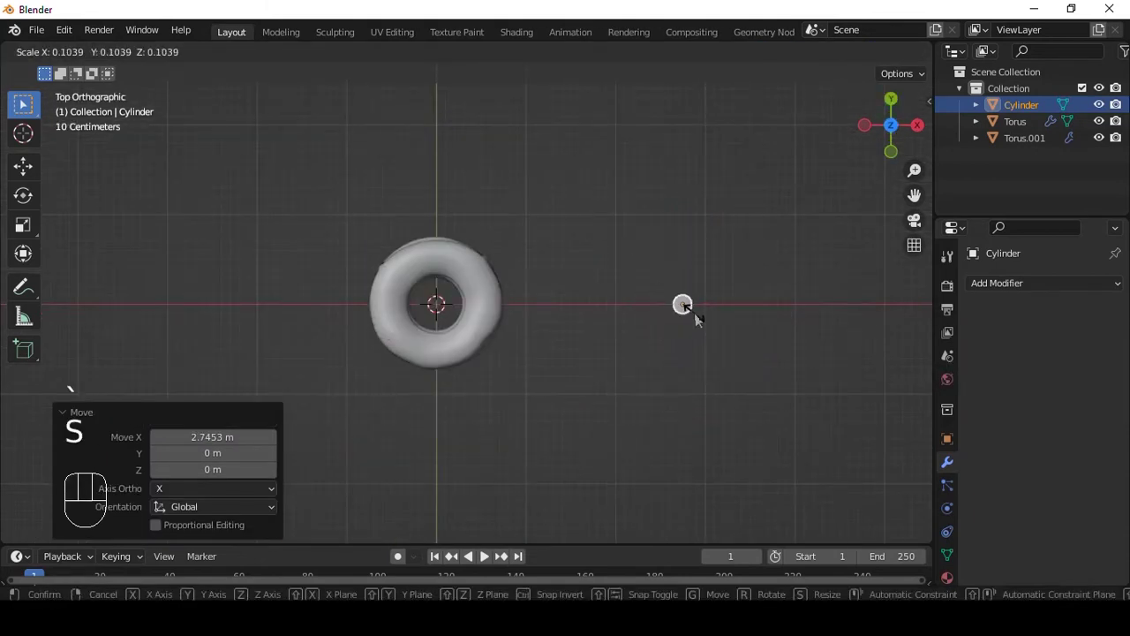
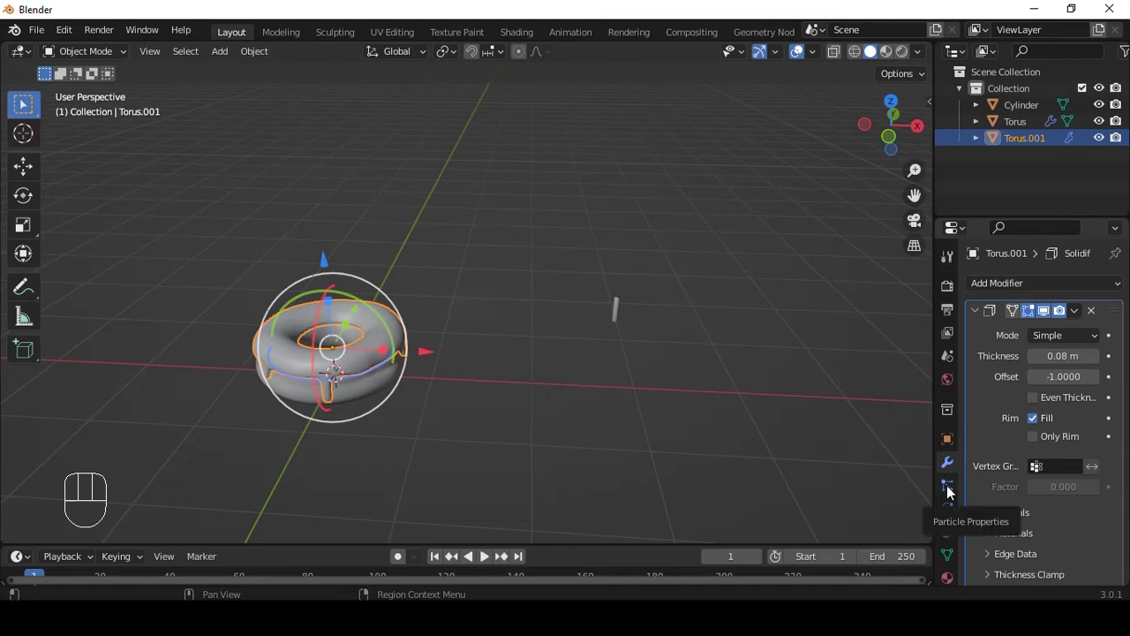
Give the icing Torus.001 a hair particle system.
left_click(950, 490)
left_click(1122, 282)
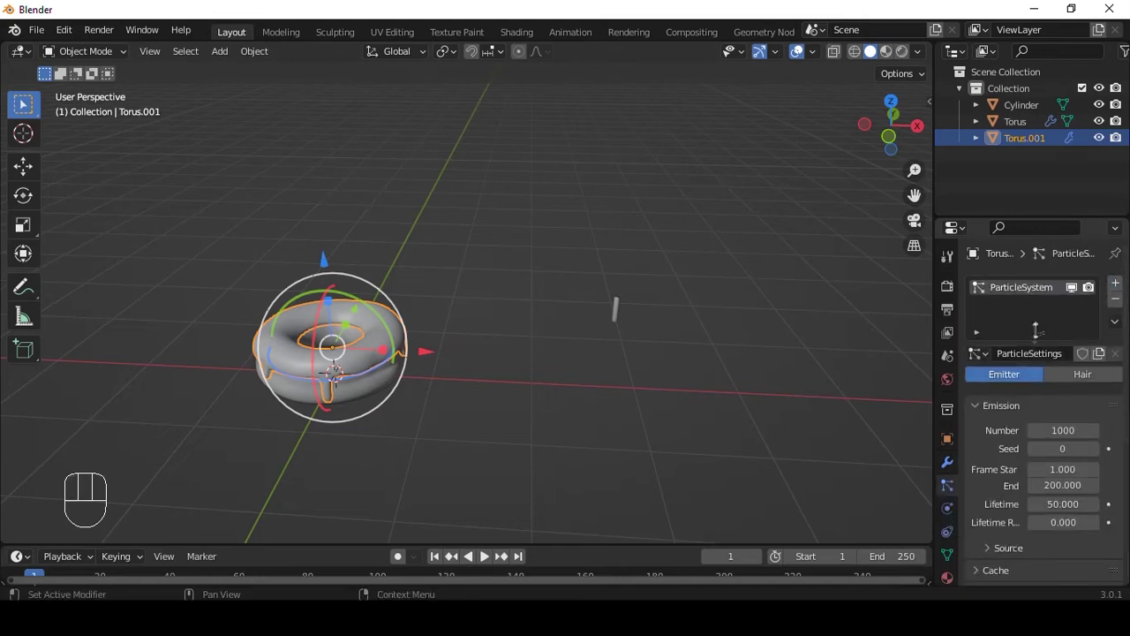
left_click(1101, 380)
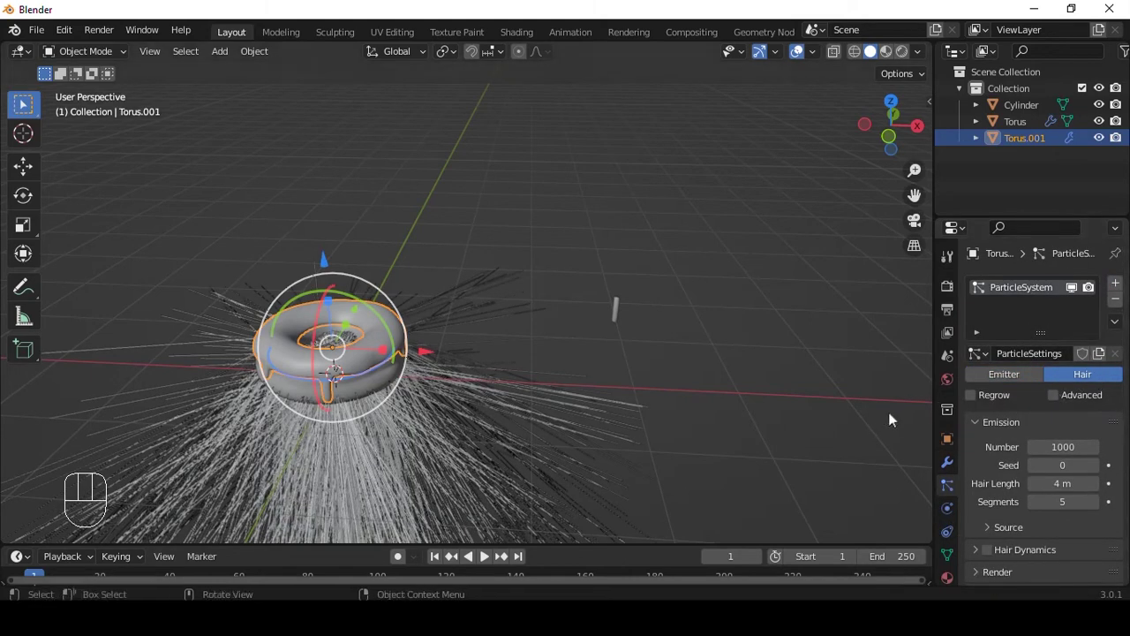
Set the icing's hair particles to render as objects, removing the stray strands.
middle_click(588, 319)
left_click_drag(561, 332, 950, 462)
left_click_drag(950, 462, 1036, 438)
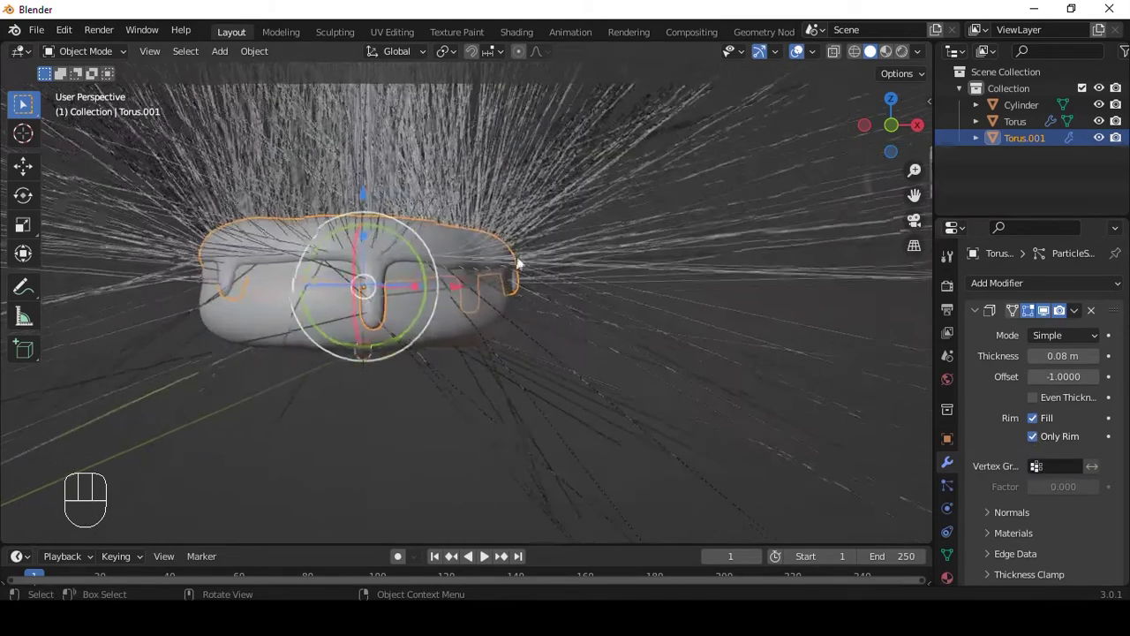
middle_click(497, 235)
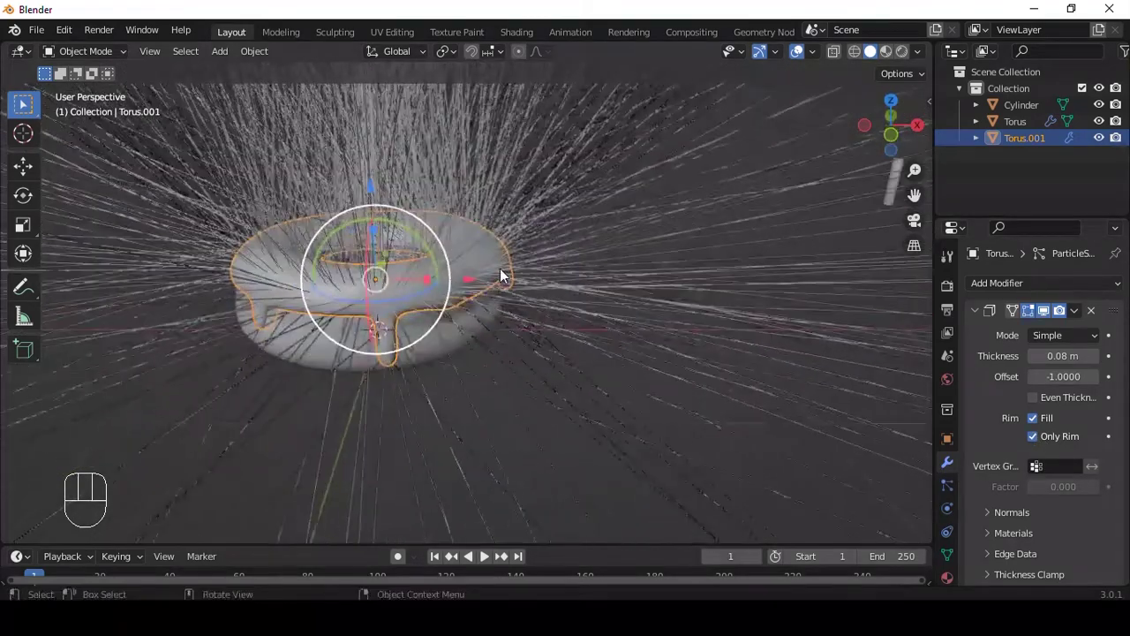
left_click(950, 493)
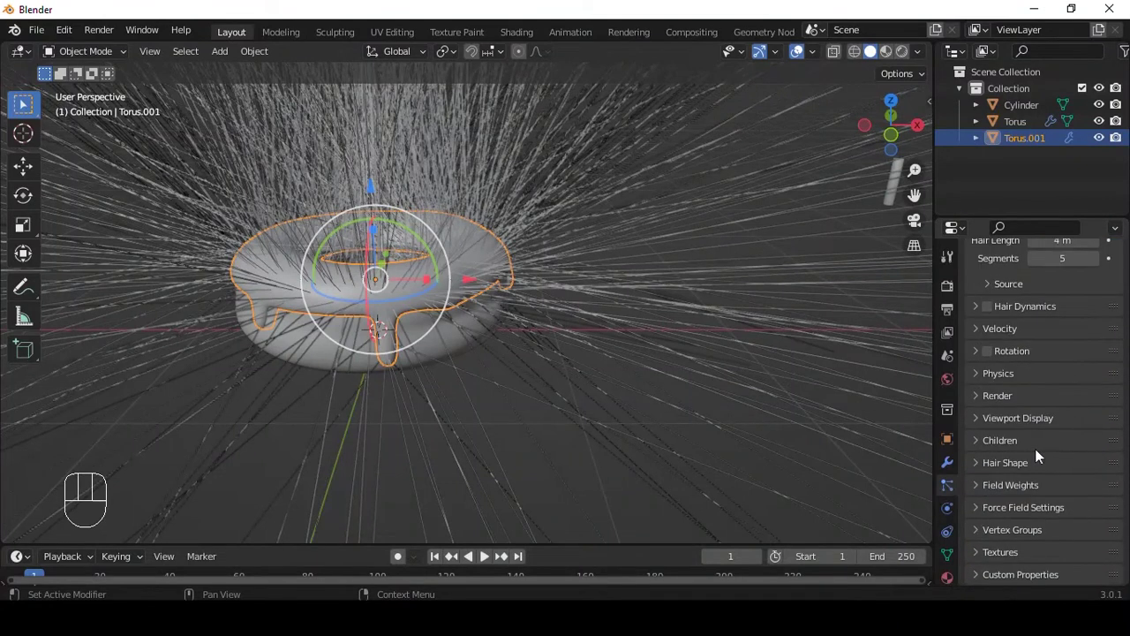
left_click_drag(1003, 396, 1026, 477)
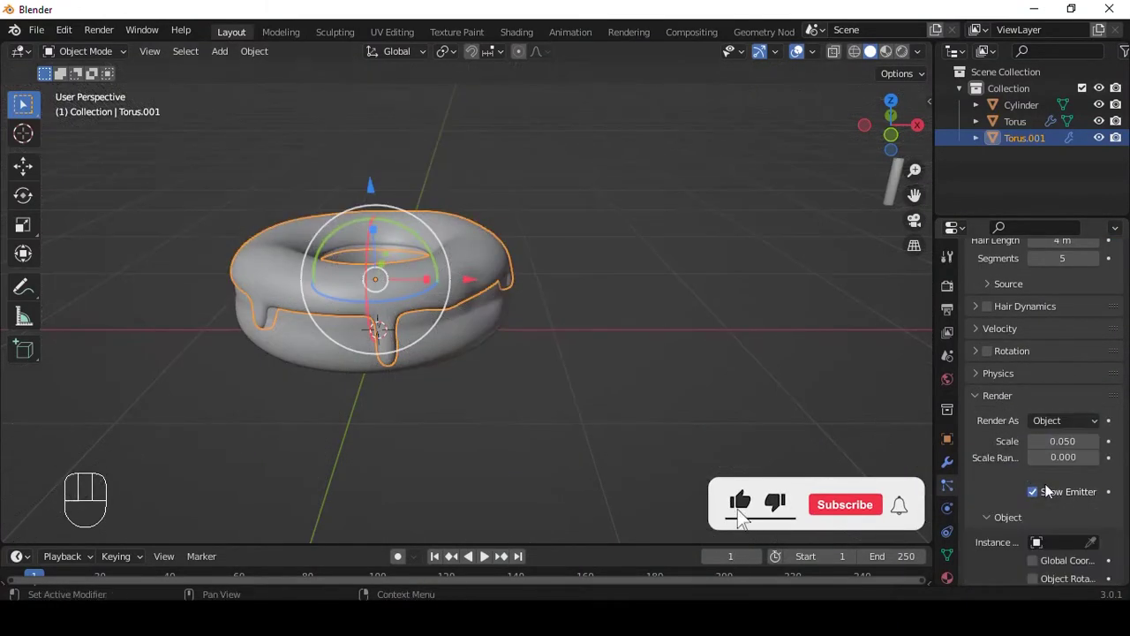
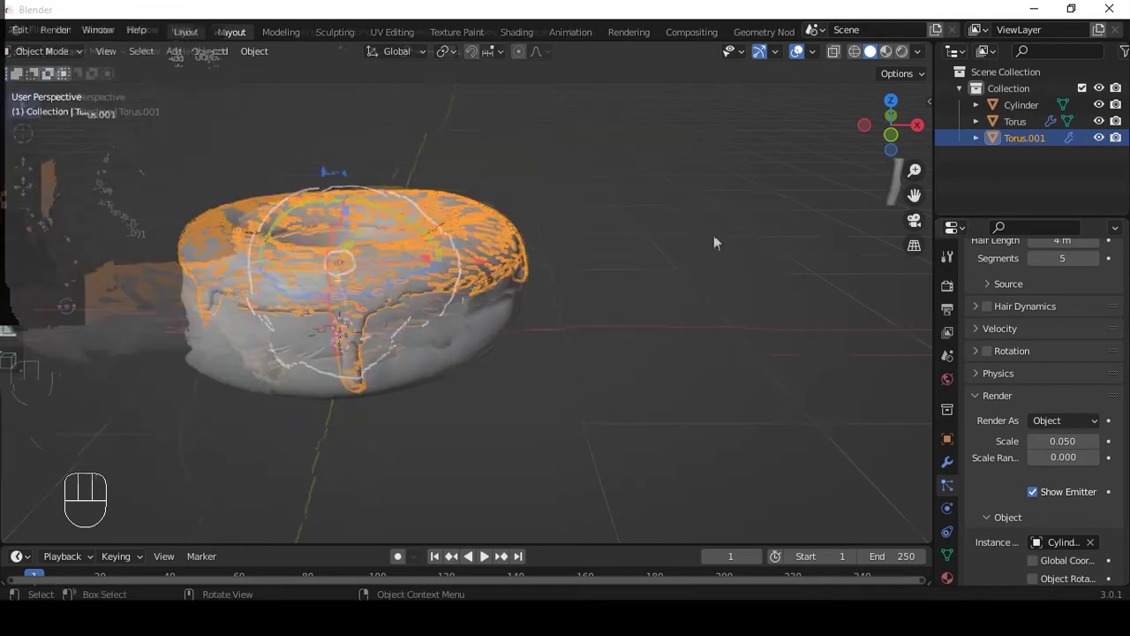
Orbit the view to inspect the cylinder sprinkles scattered across the icing.
middle_click(485, 259)
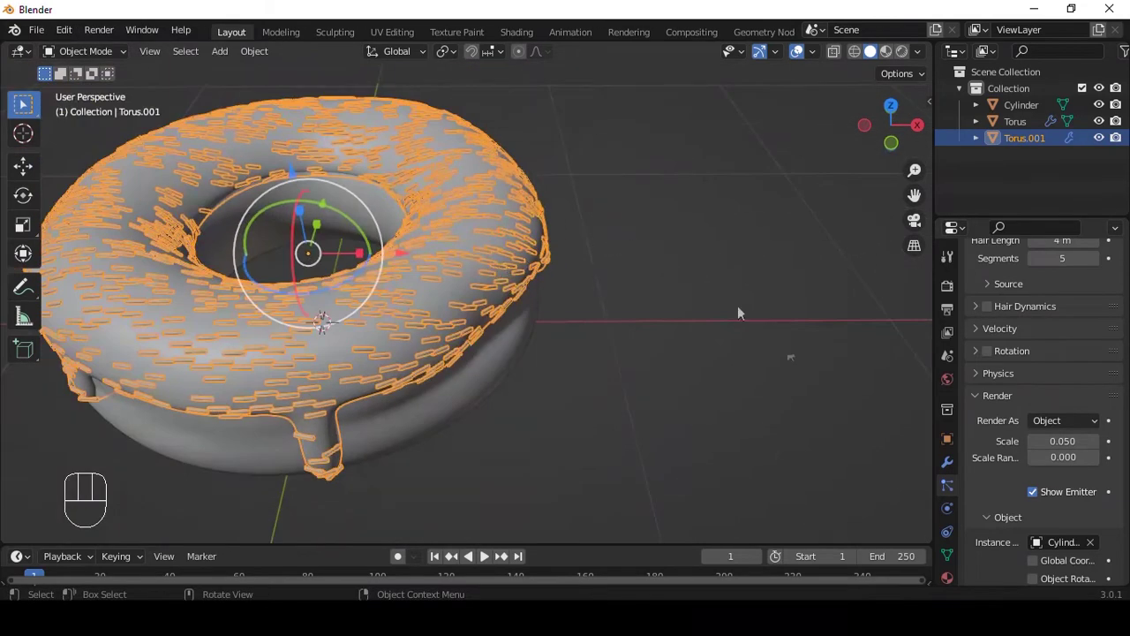
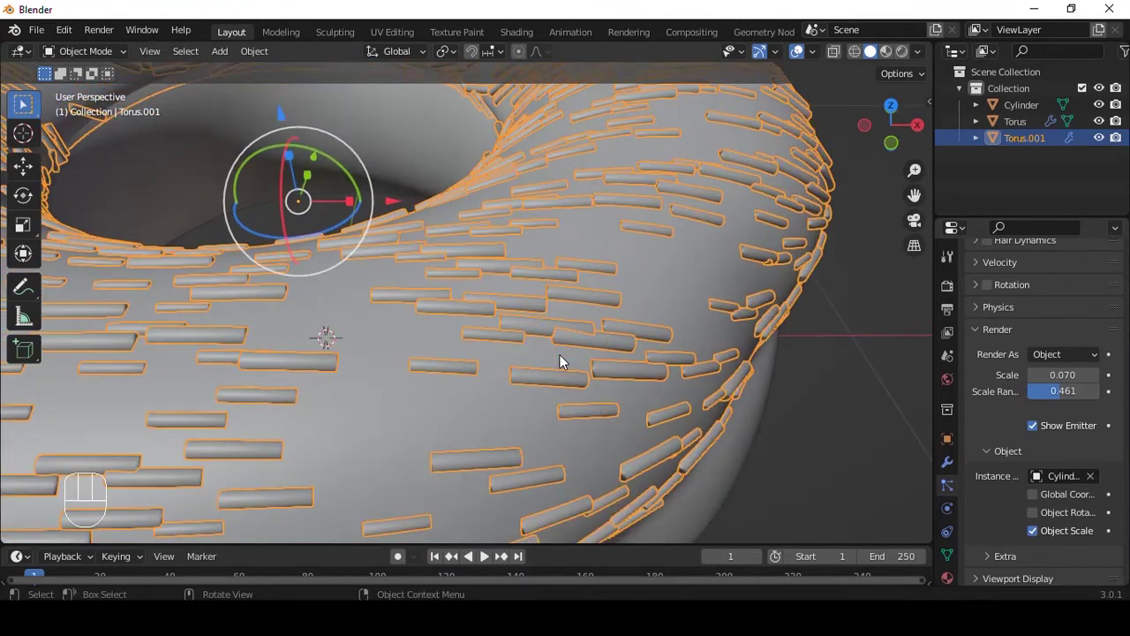
middle_click(581, 336)
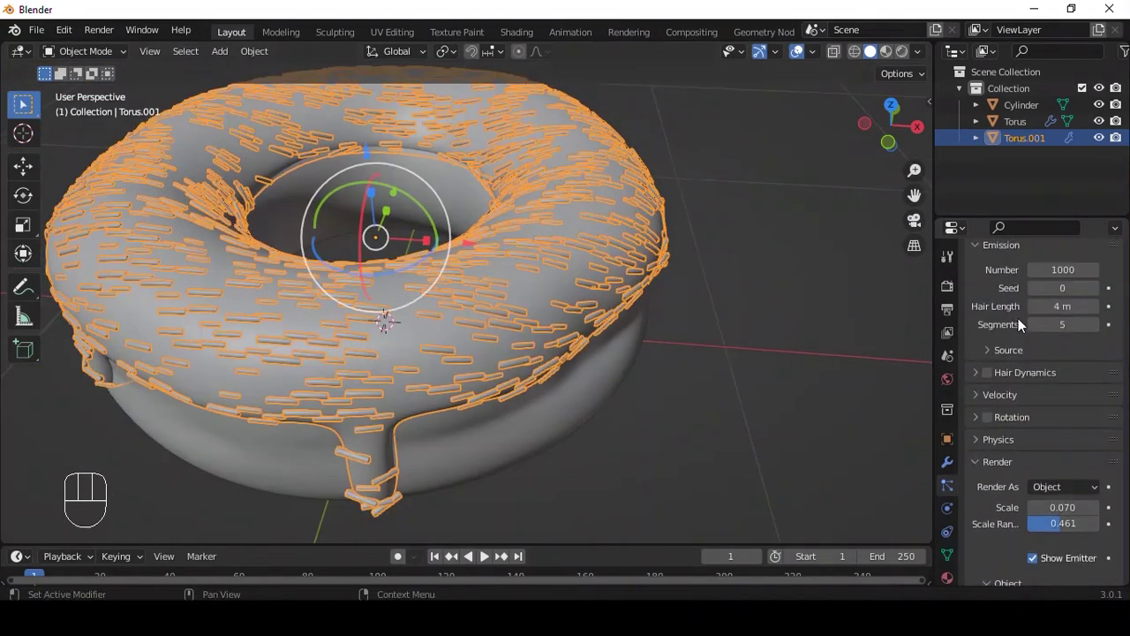
Enable sprinkle rotation with phase 0.382 and phase randomness 0.809.
left_click(995, 422)
left_click_drag(1075, 445, 1024, 407)
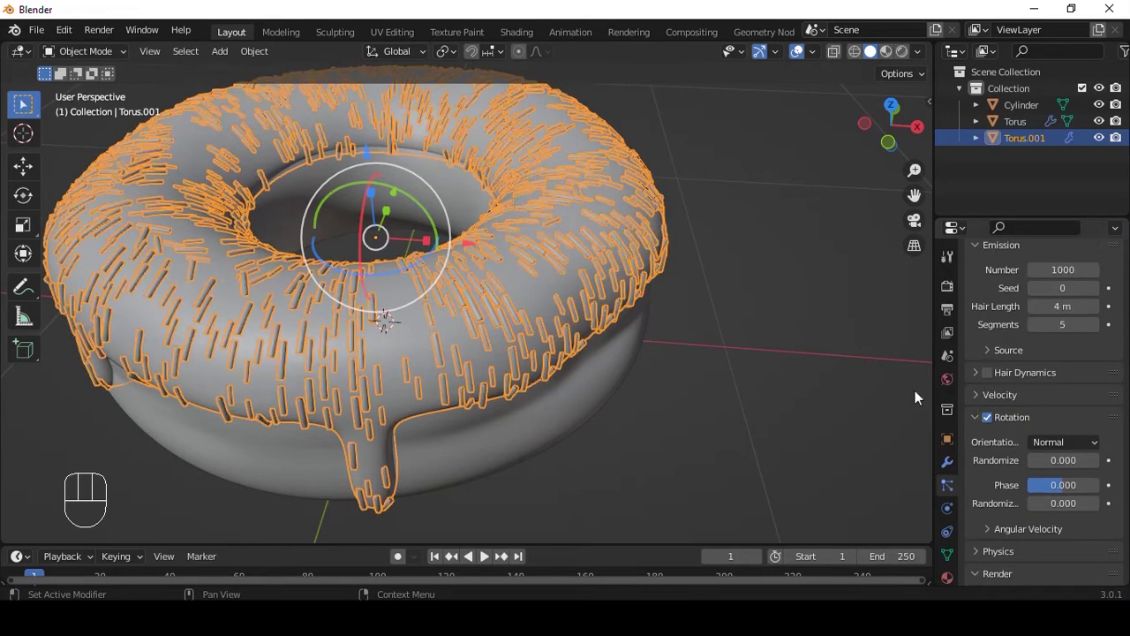
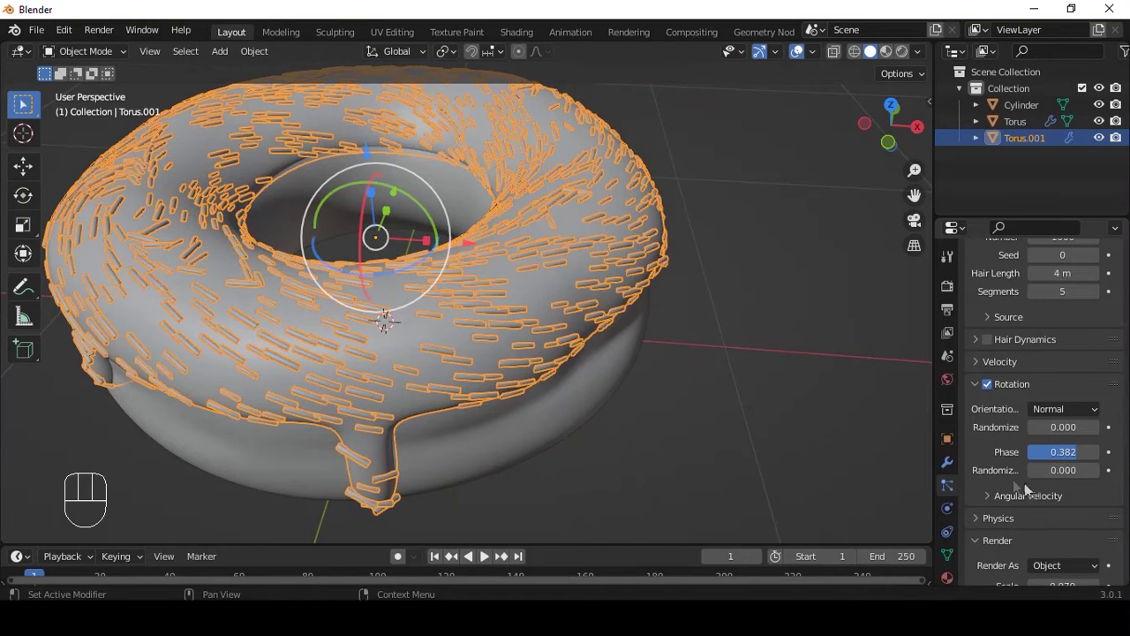
left_click_drag(1063, 470, 549, 300)
Switch to a side view and select the donut together with its icing.
middle_click(525, 287)
left_click_drag(658, 284, 627, 326)
left_click_drag(610, 299, 680, 205)
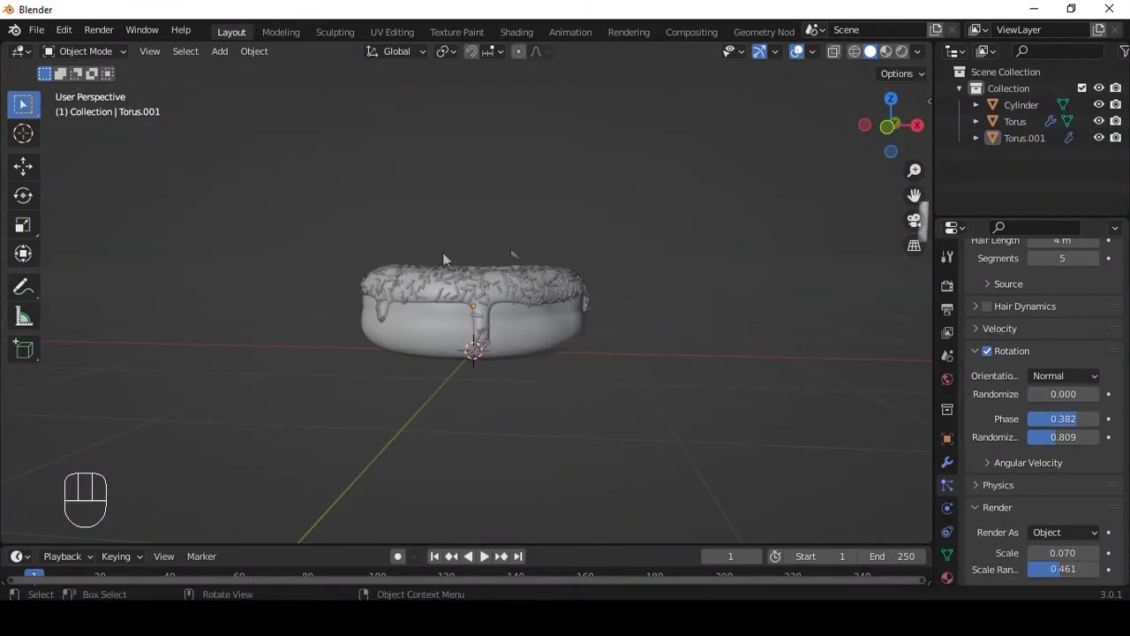
left_click_drag(395, 242, 470, 218)
Raise the donut, add a stretched plane beneath it and duplicate it as Plane.001.
left_click_drag(469, 214, 571, 241)
key("shift+a")
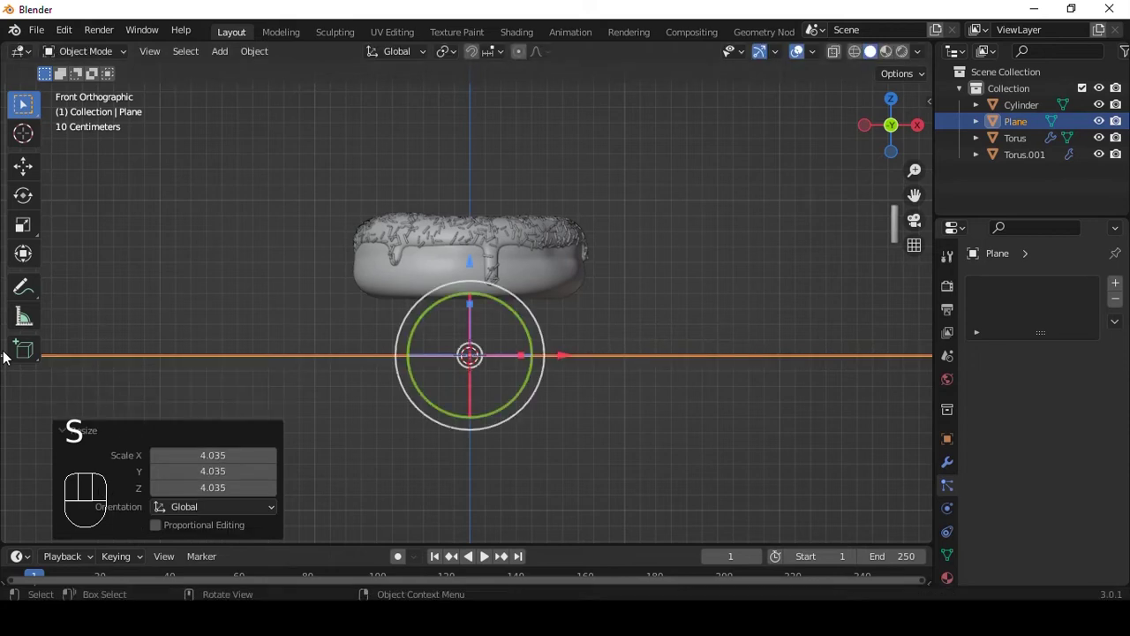
key("Tab")
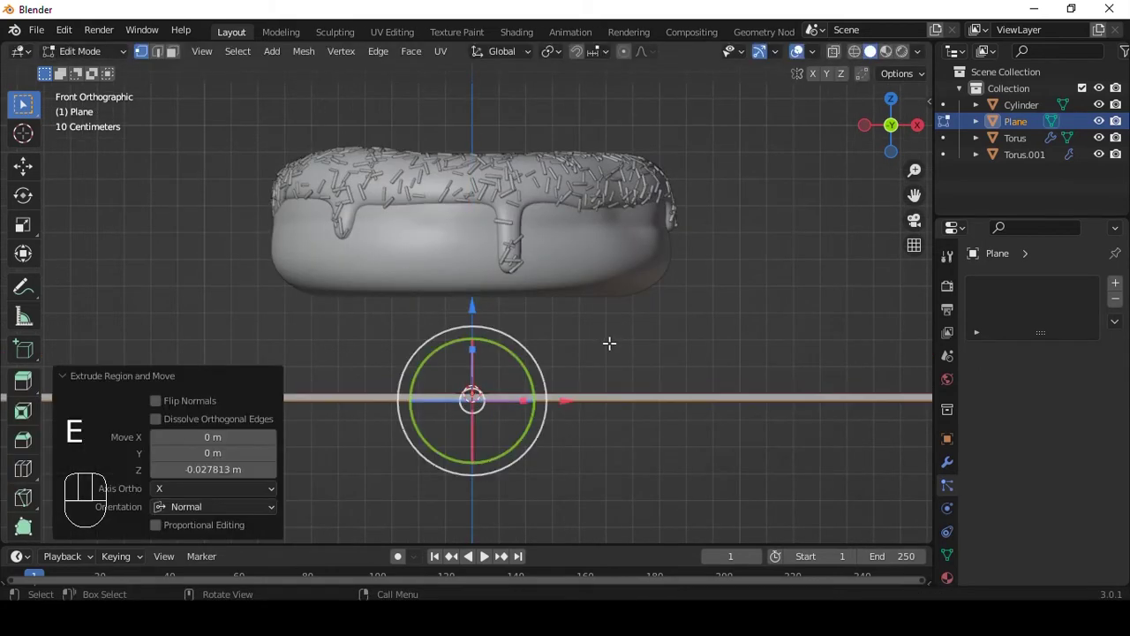
key("Tab")
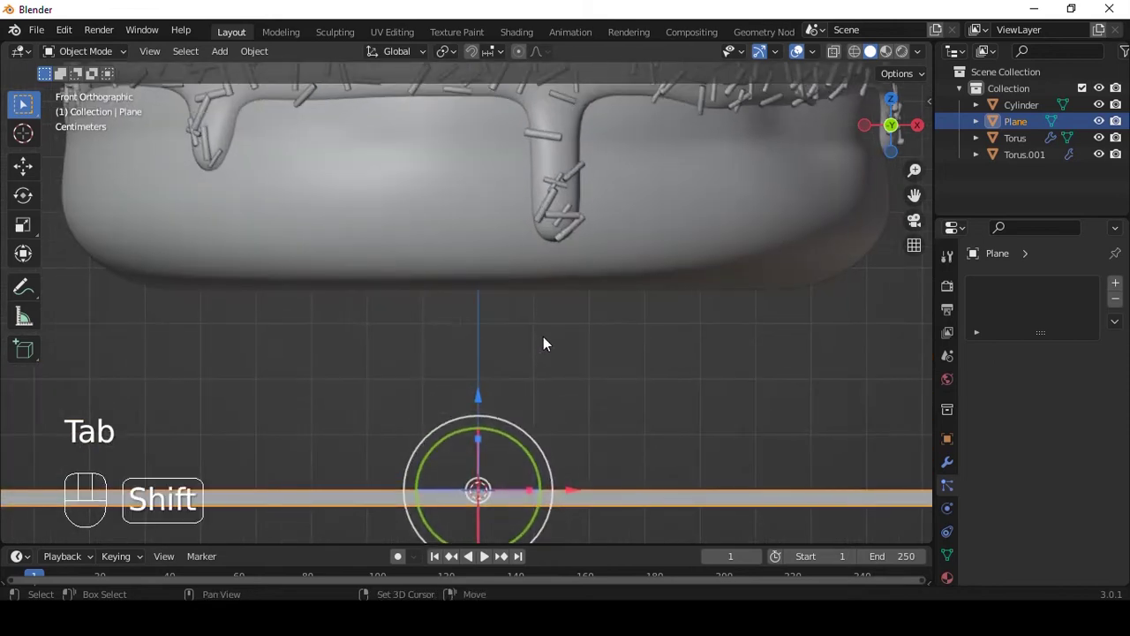
key("shift+d")
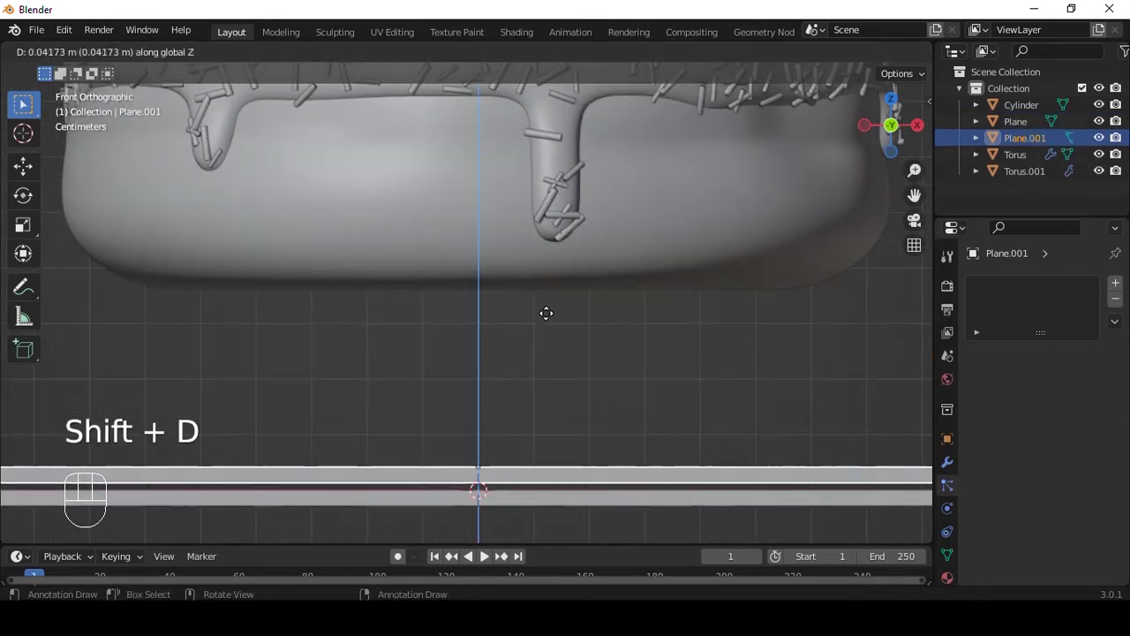
middle_click(641, 309)
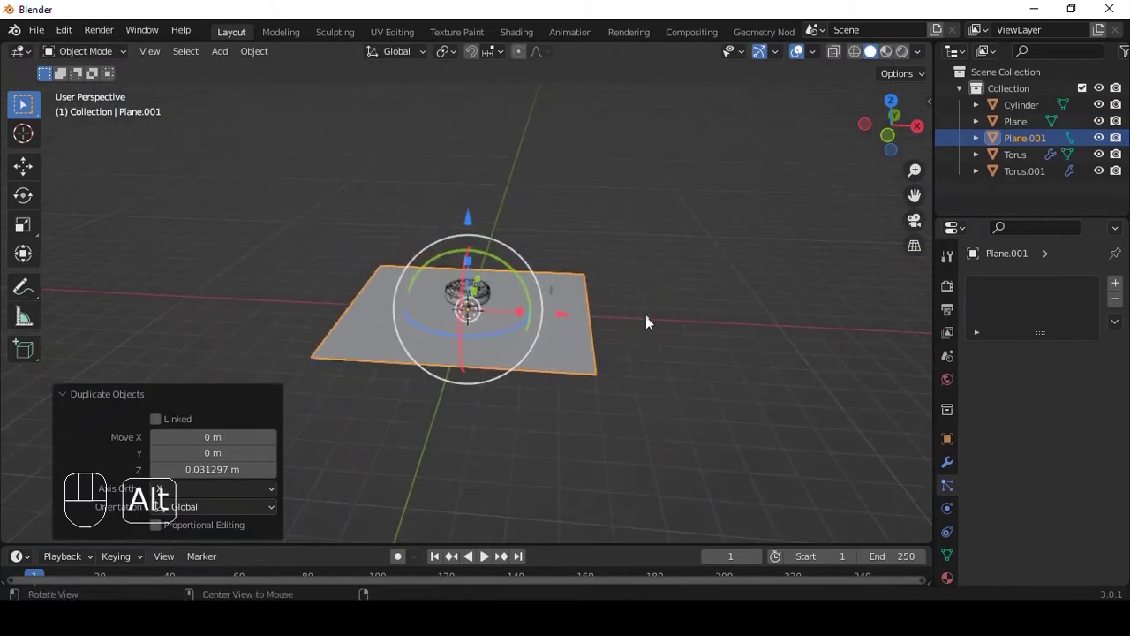
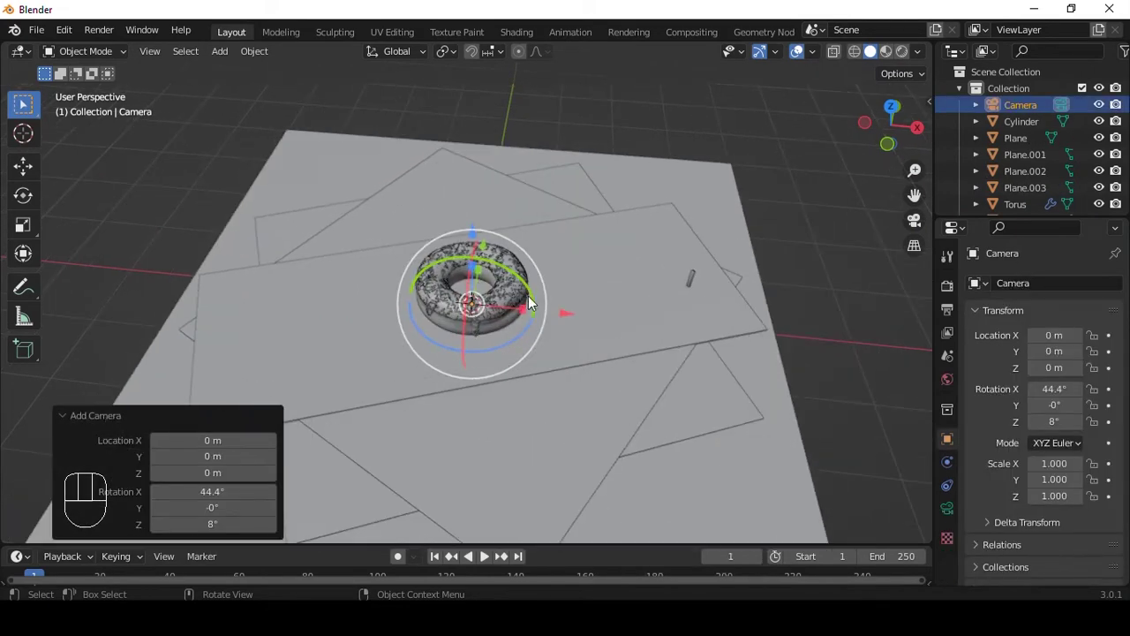
Align the camera to the current view and lock the camera to the viewport.
left_click_drag(482, 271, 457, 275)
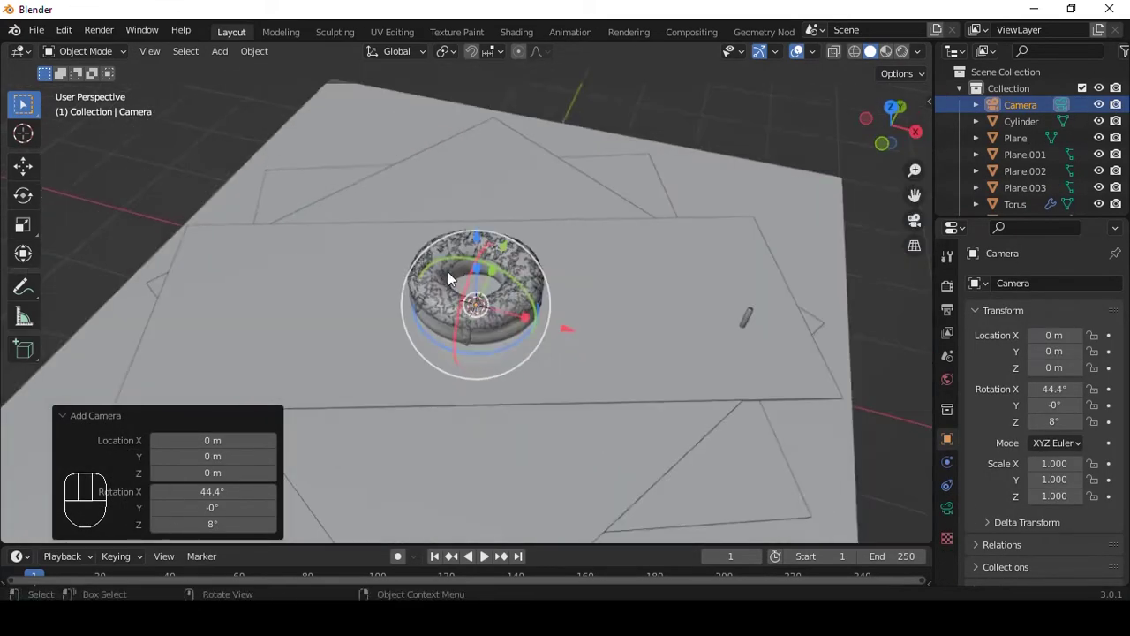
middle_click(501, 285)
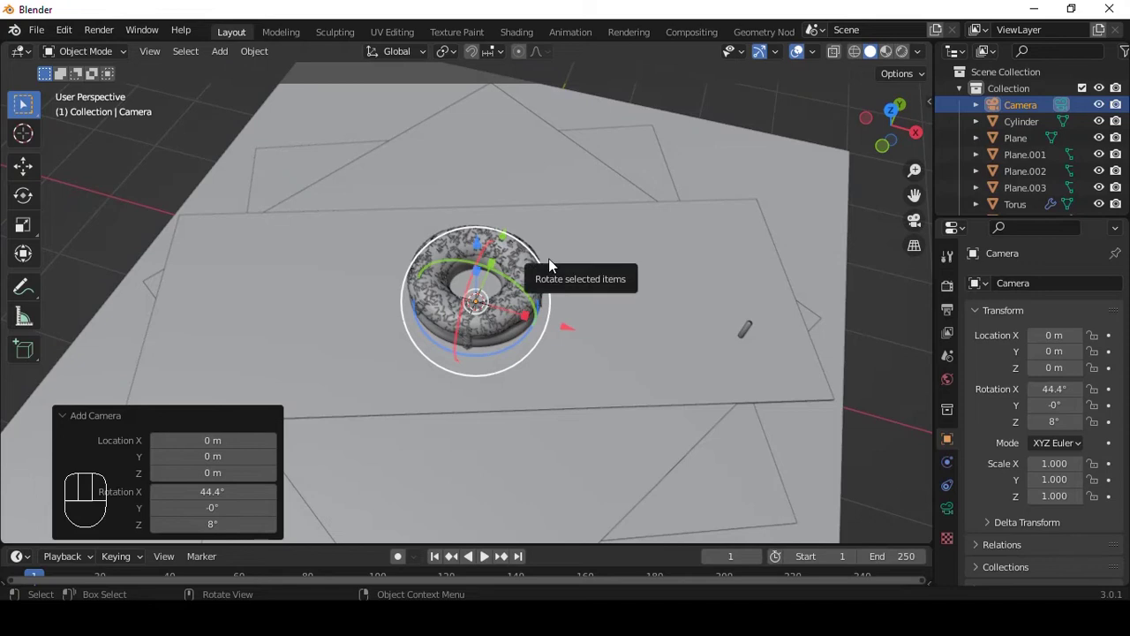
key("ctrl+alt+KP_0")
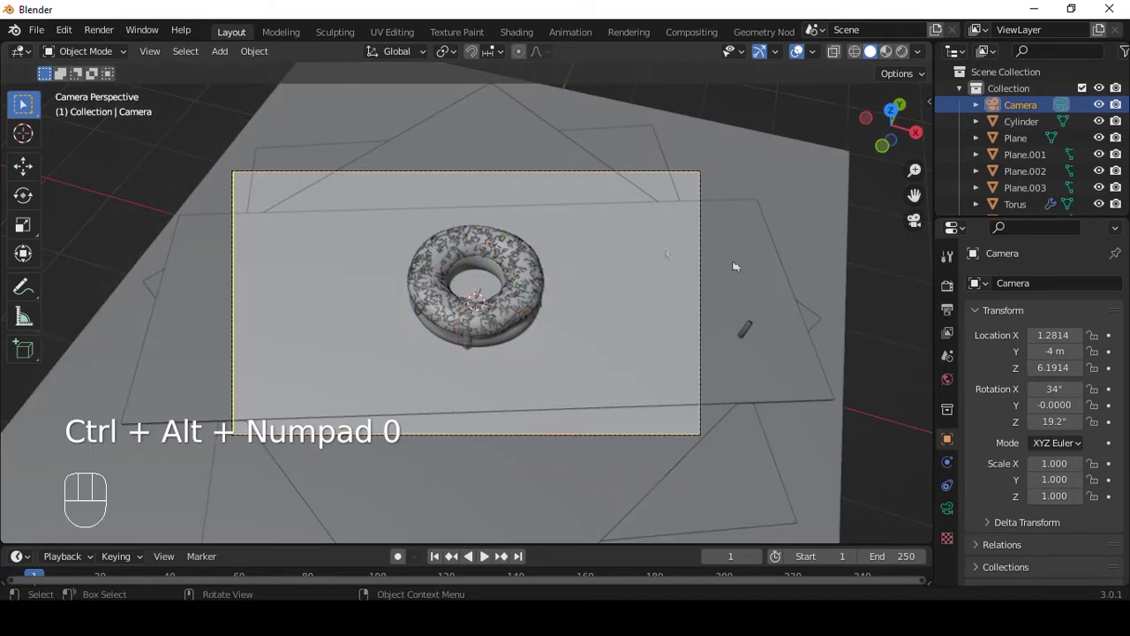
key("n")
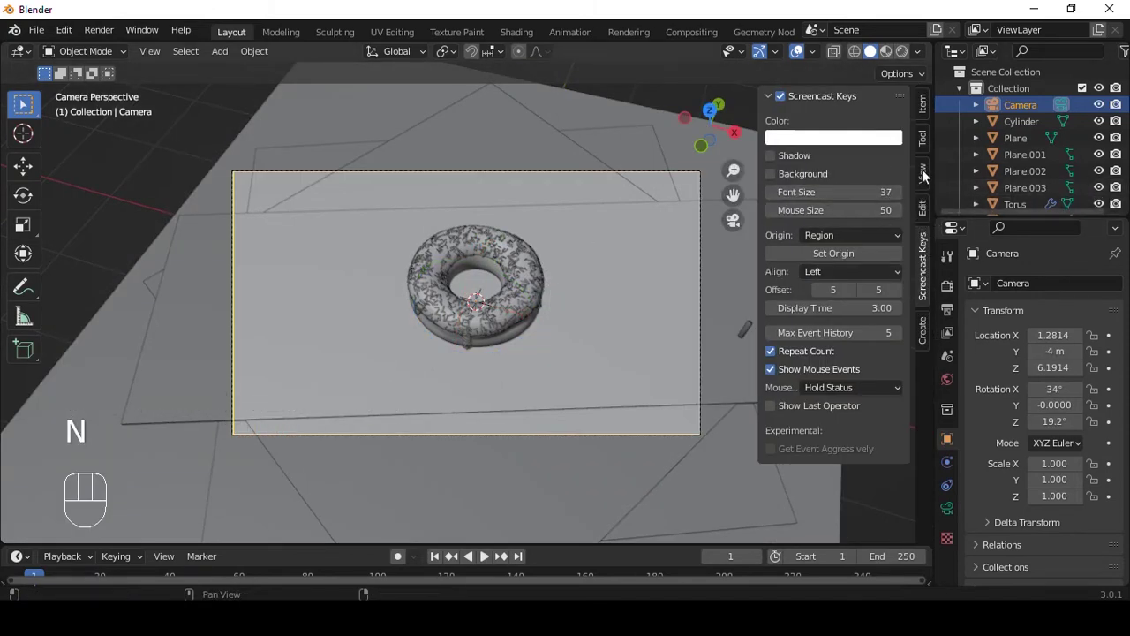
left_click(926, 174)
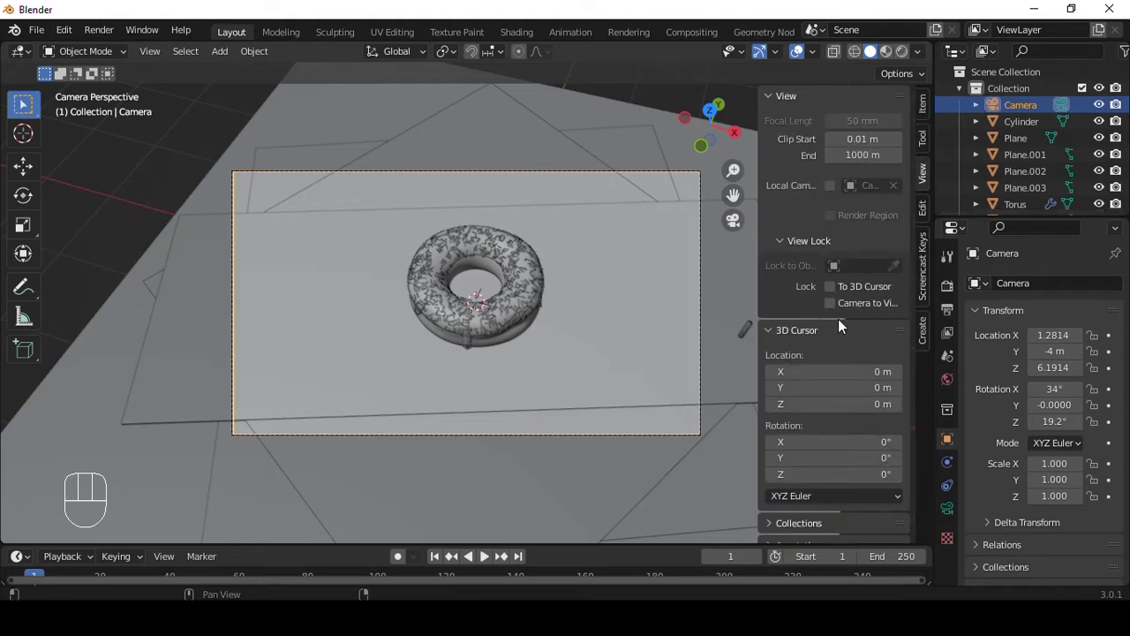
left_click(831, 307)
left_click(829, 305)
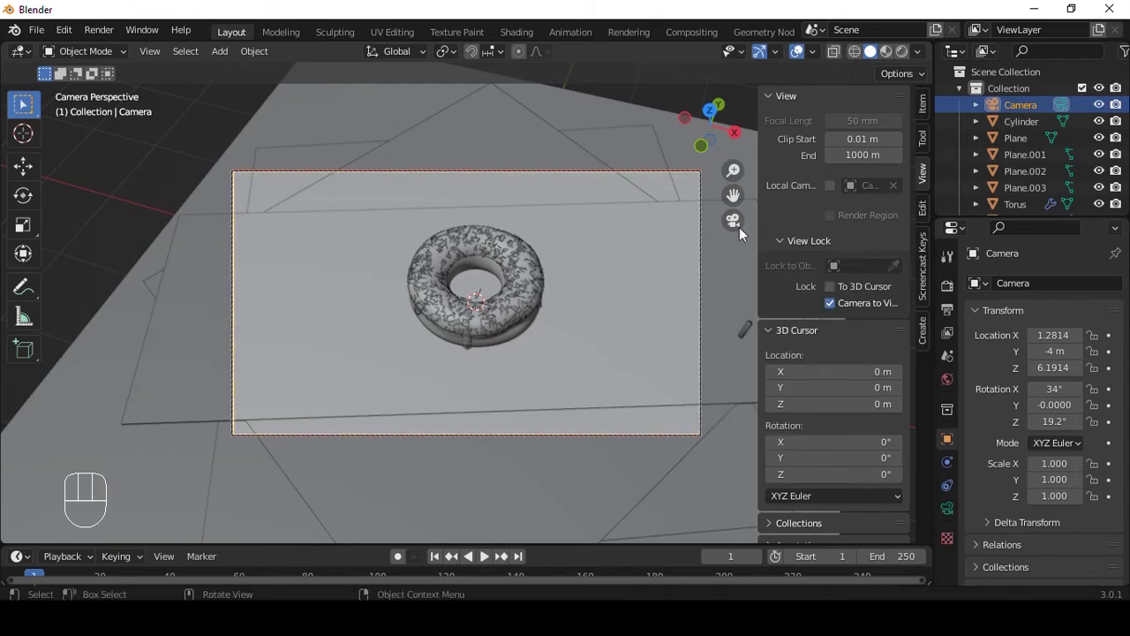
key("n")
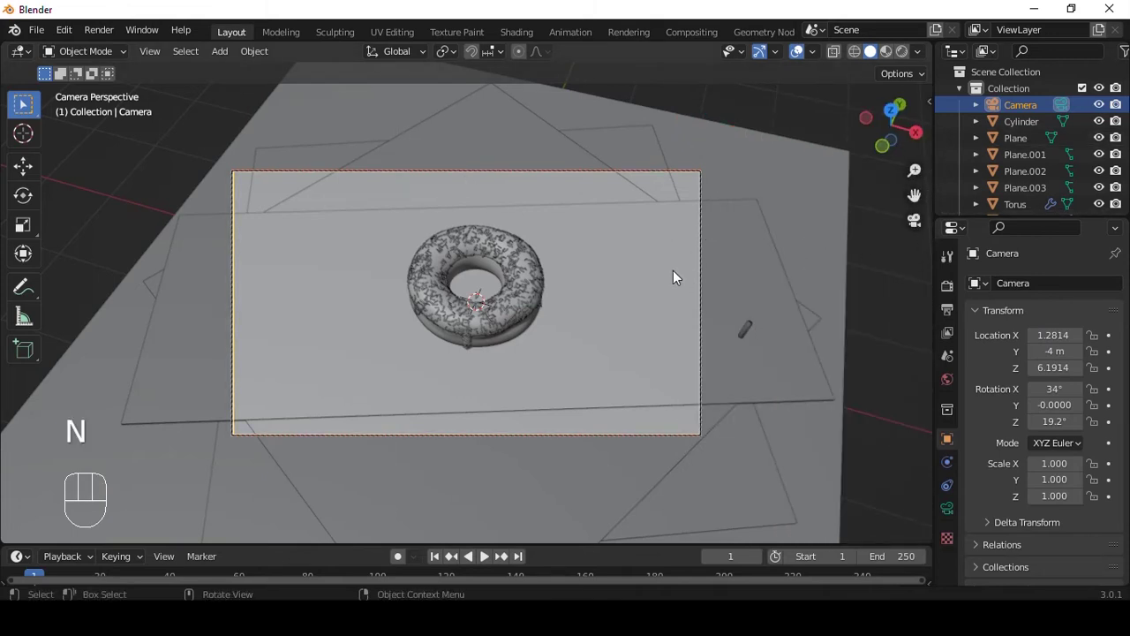
Reframe the shot closer on the donut and switch to Material Preview shading.
key("g")
key("q")
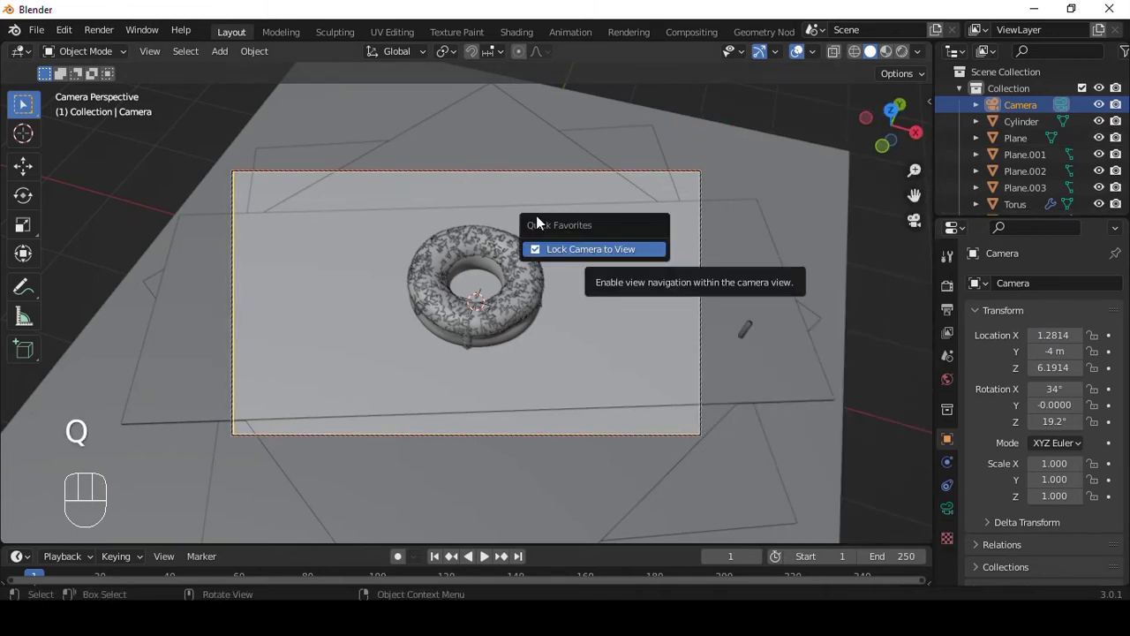
key("g")
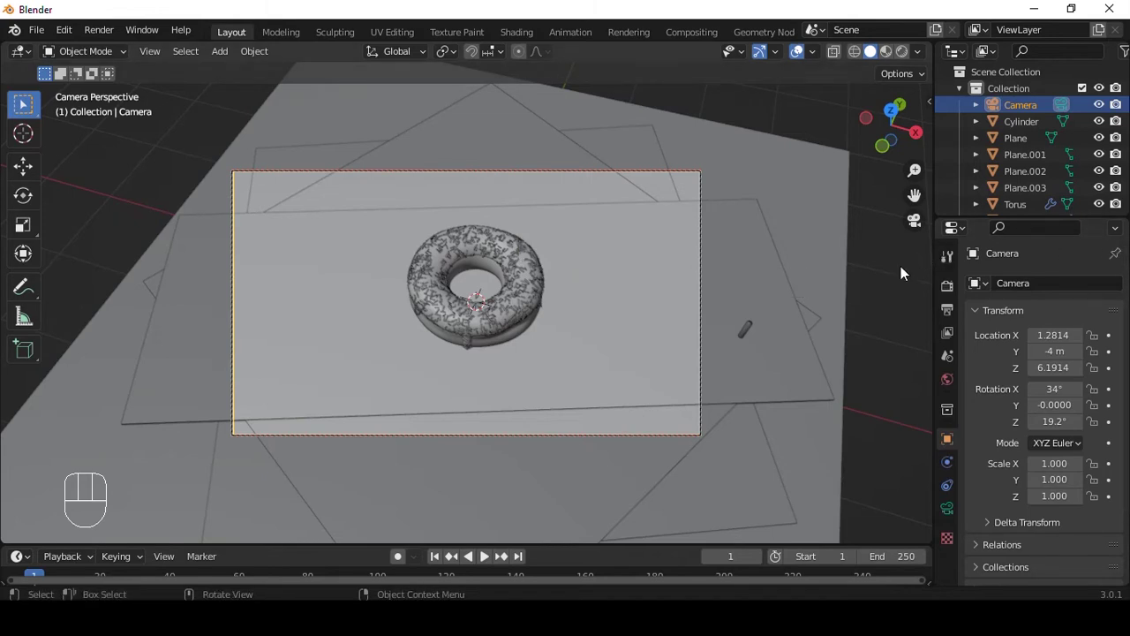
key("n")
key("q")
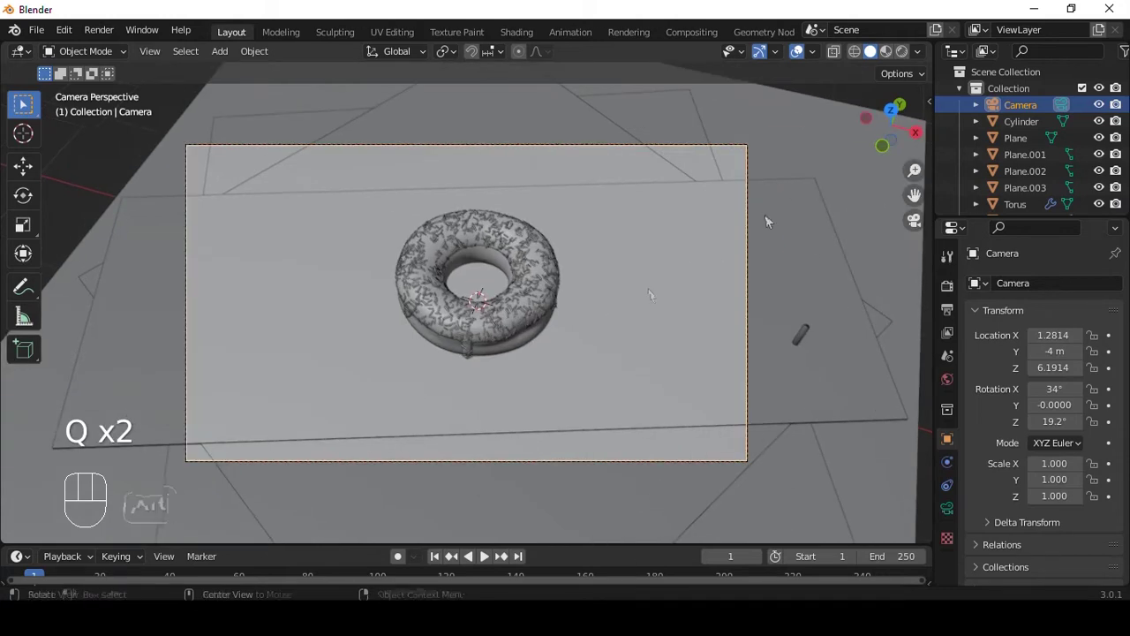
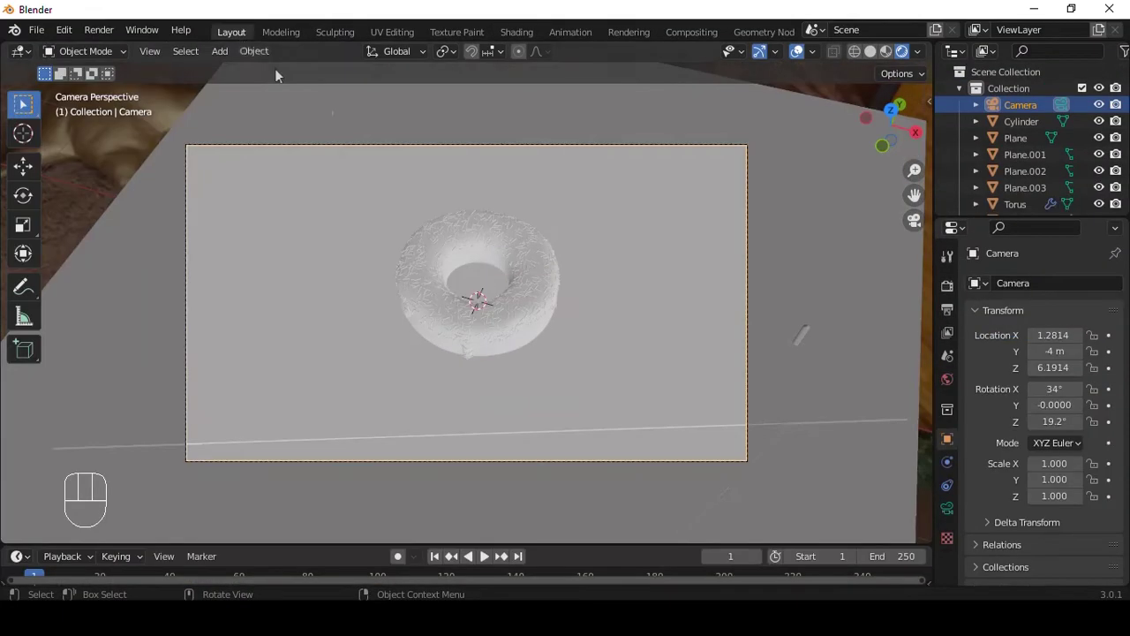
Give the icing a light blue Base Color in the HSV picker, then select the sprinkles.
key("a")
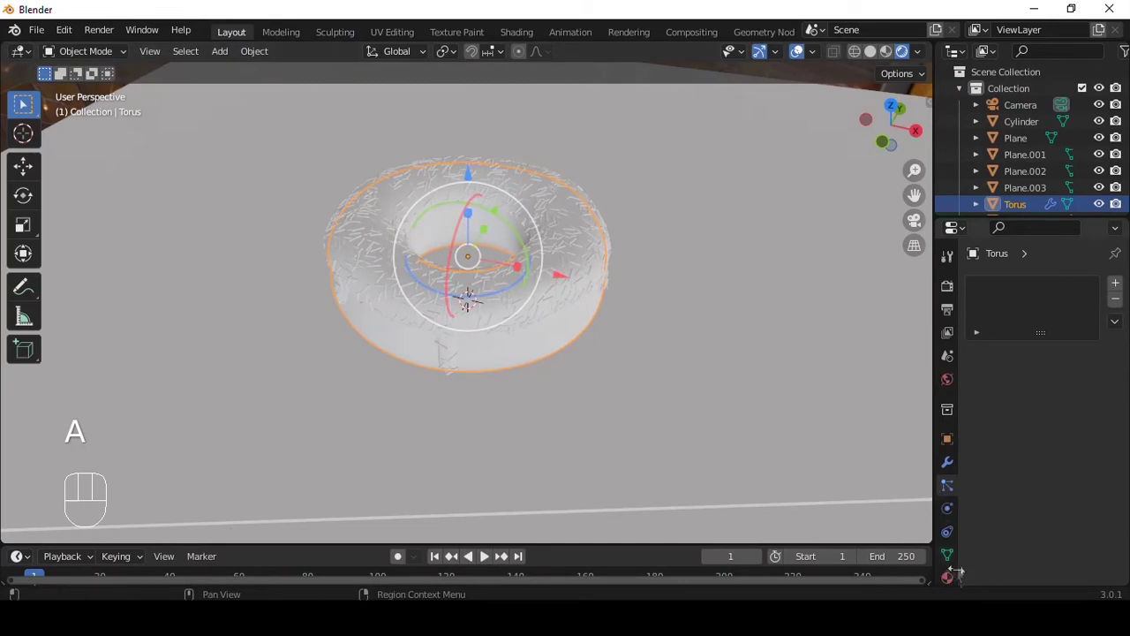
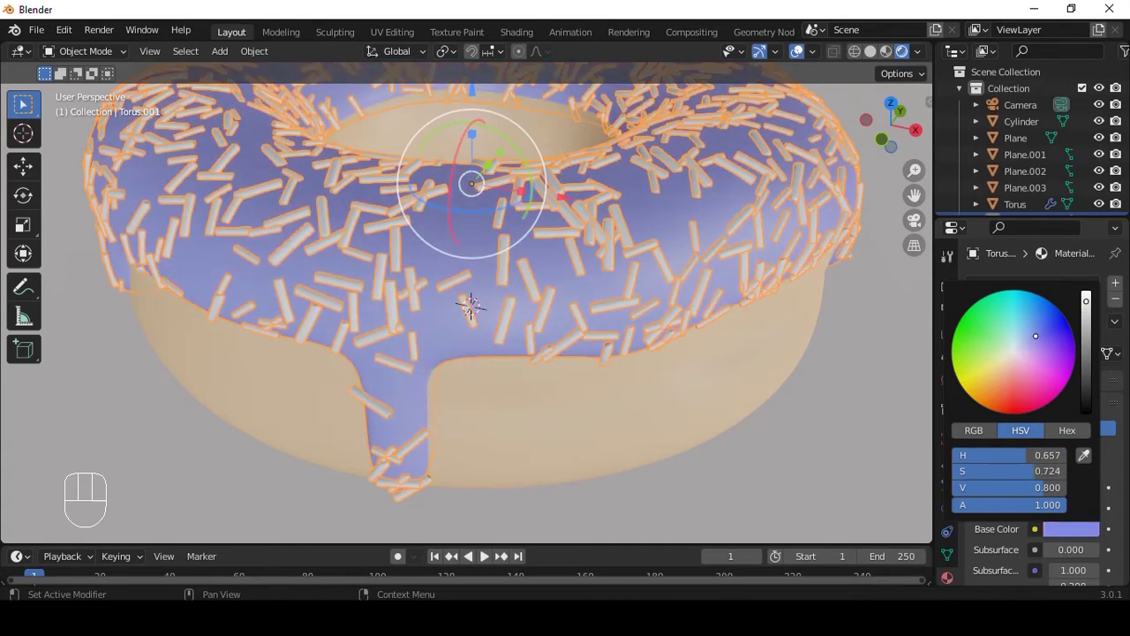
left_click_drag(628, 326, 634, 296)
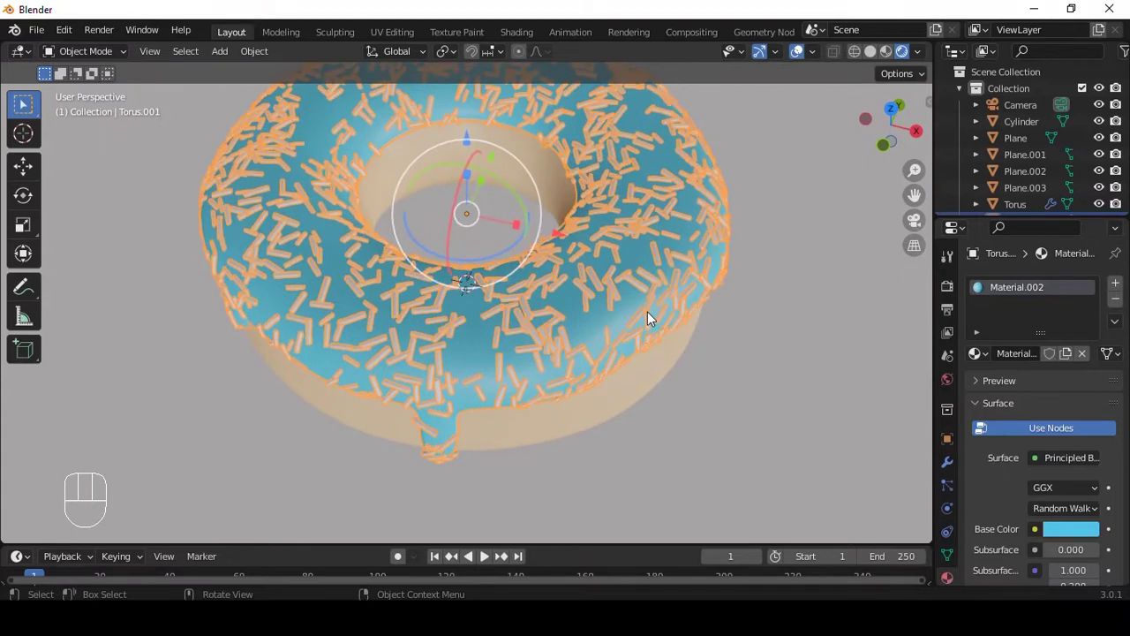
left_click_drag(703, 252, 748, 301)
left_click_drag(748, 301, 452, 350)
middle_click(535, 312)
left_click(1056, 361)
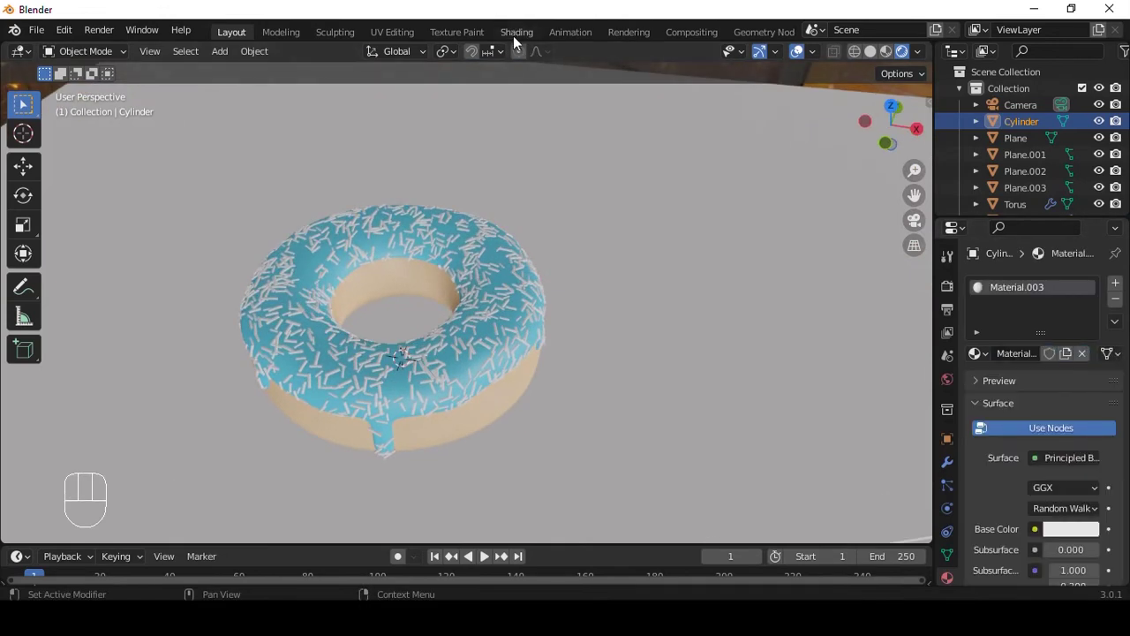
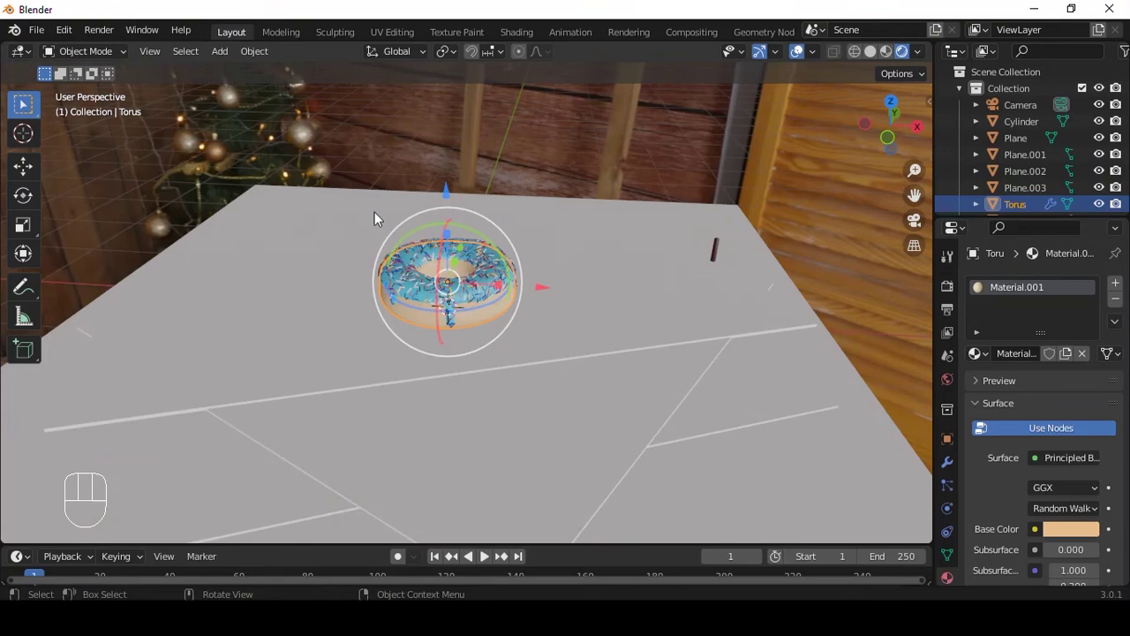
Add an 8-vertex circle, fill and extrude it into octagonal walls, deleting the top face.
middle_click(503, 222)
left_click(402, 248)
key("shift+a")
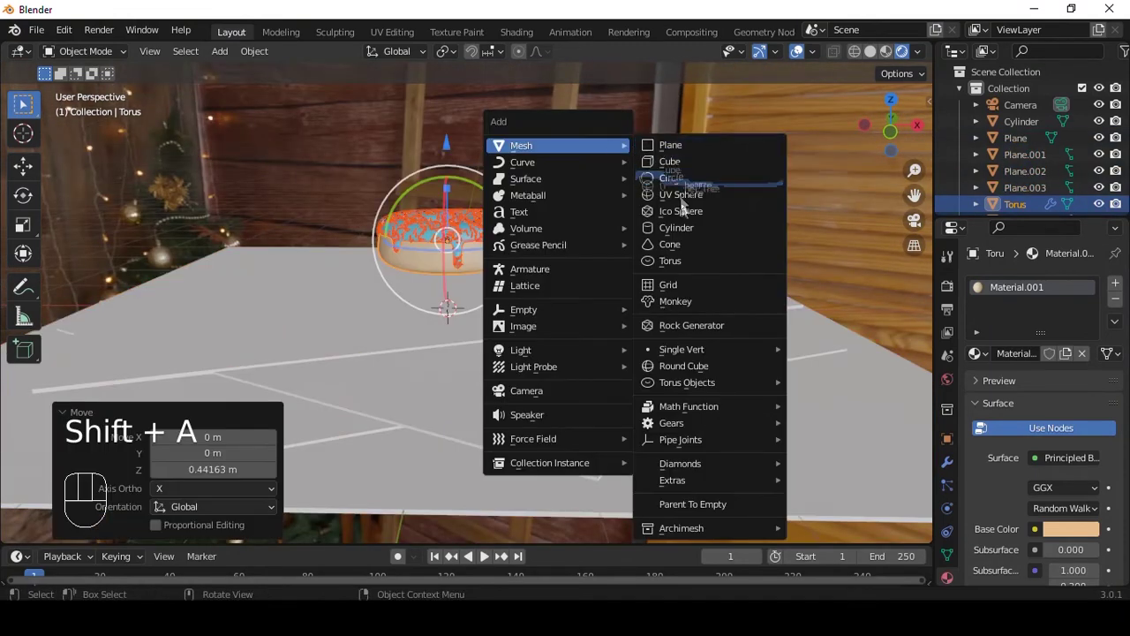
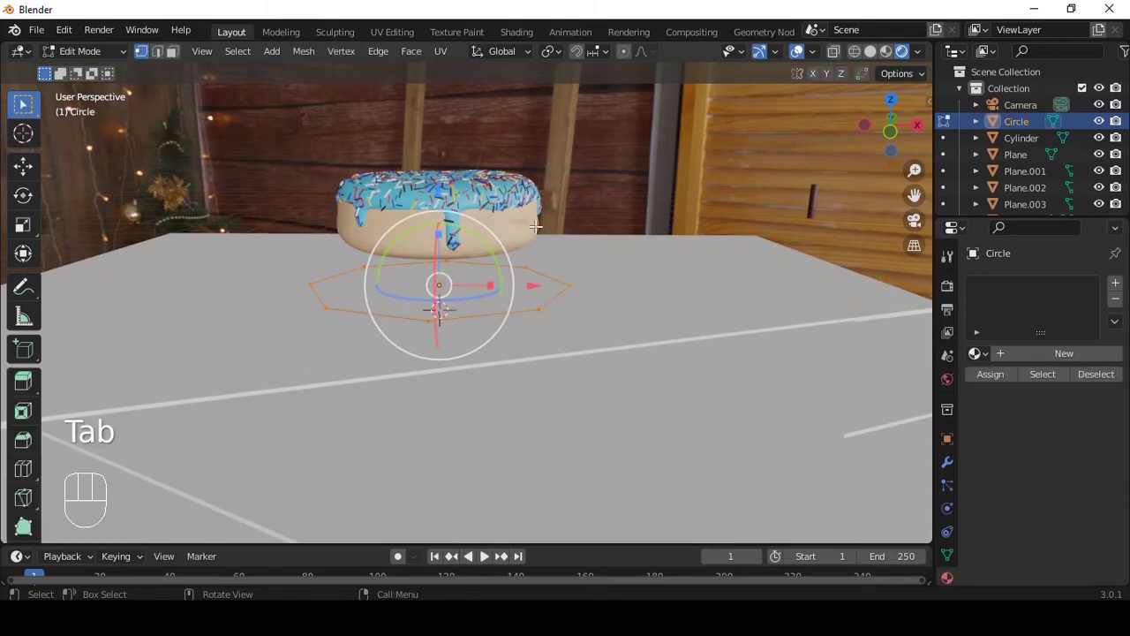
key("f")
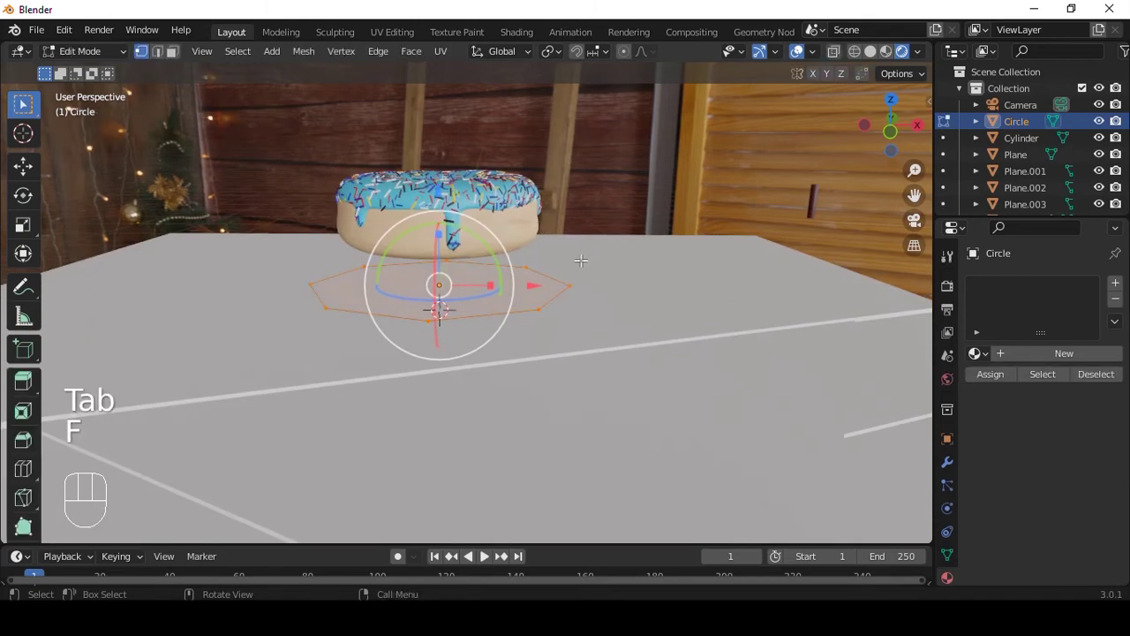
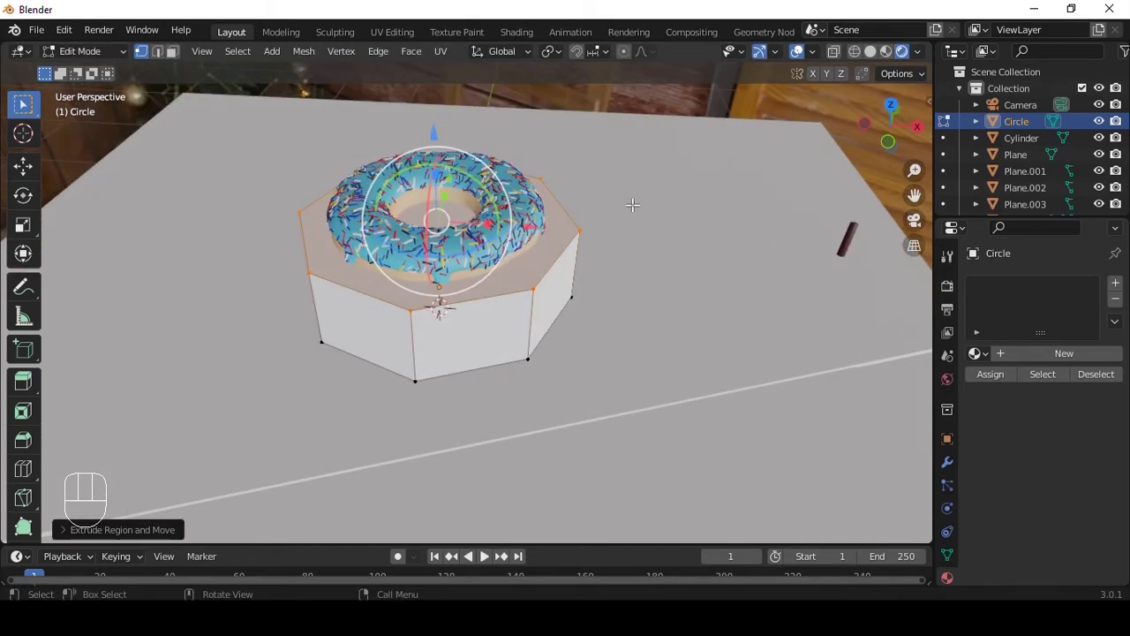
key("x")
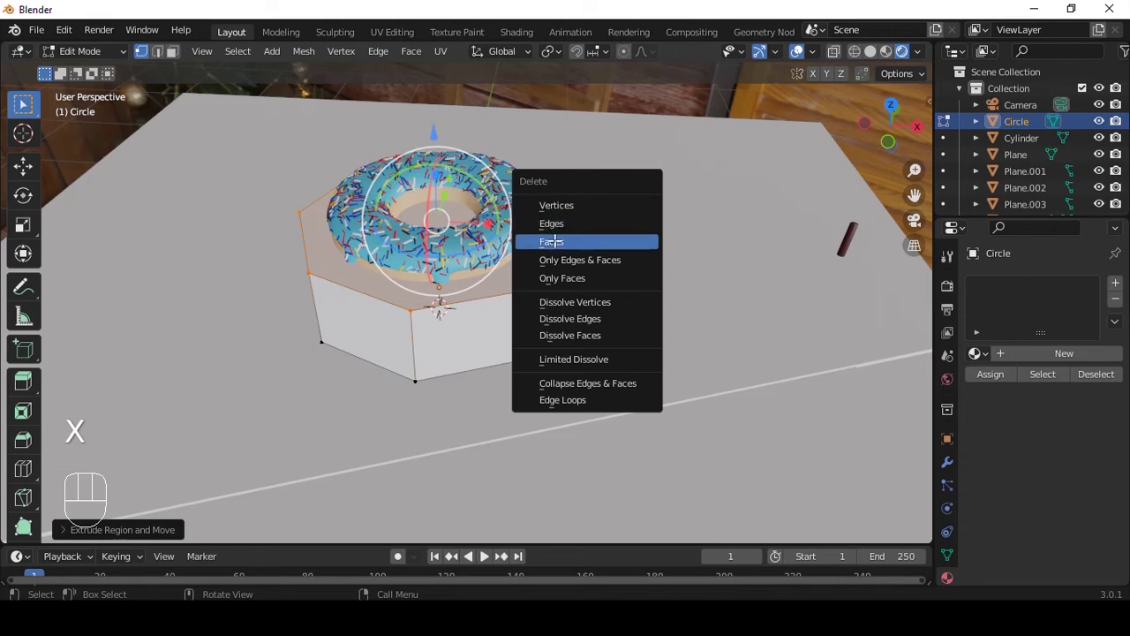
key("Tab")
middle_click(555, 265)
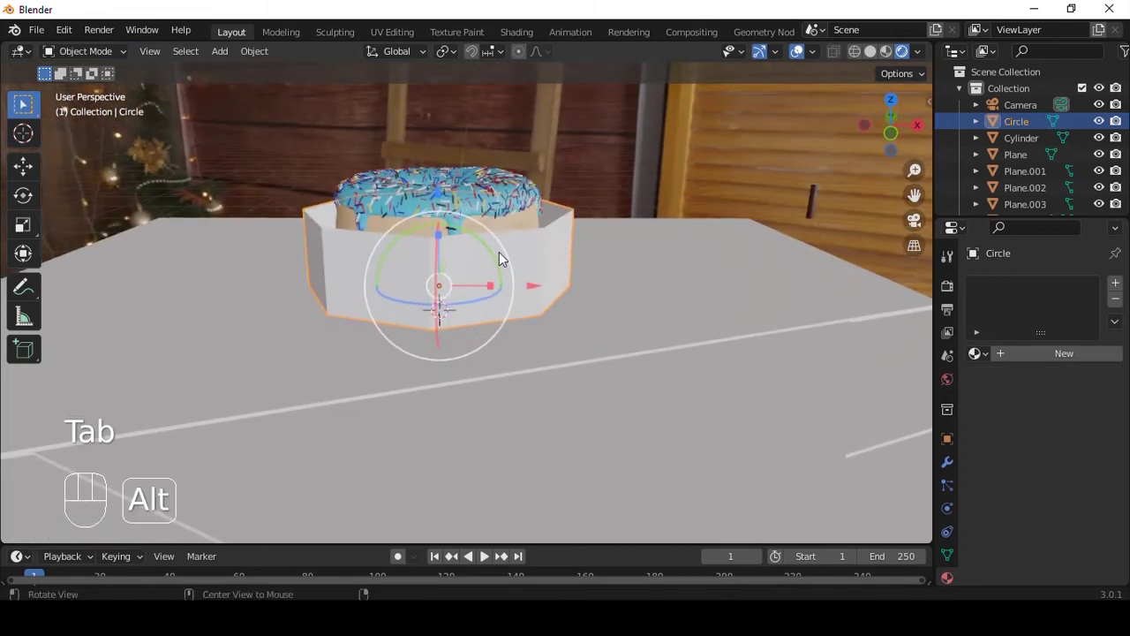
middle_click(504, 211)
Duplicate the donut with icing and sprinkles and place the copy beside the box.
left_click_drag(503, 221, 498, 237)
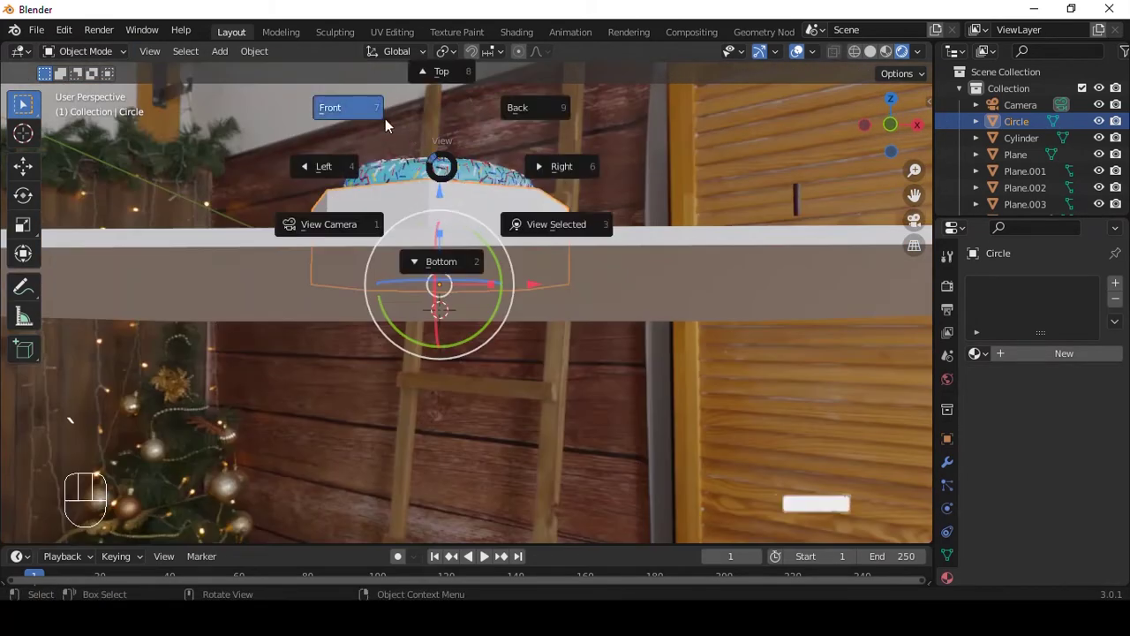
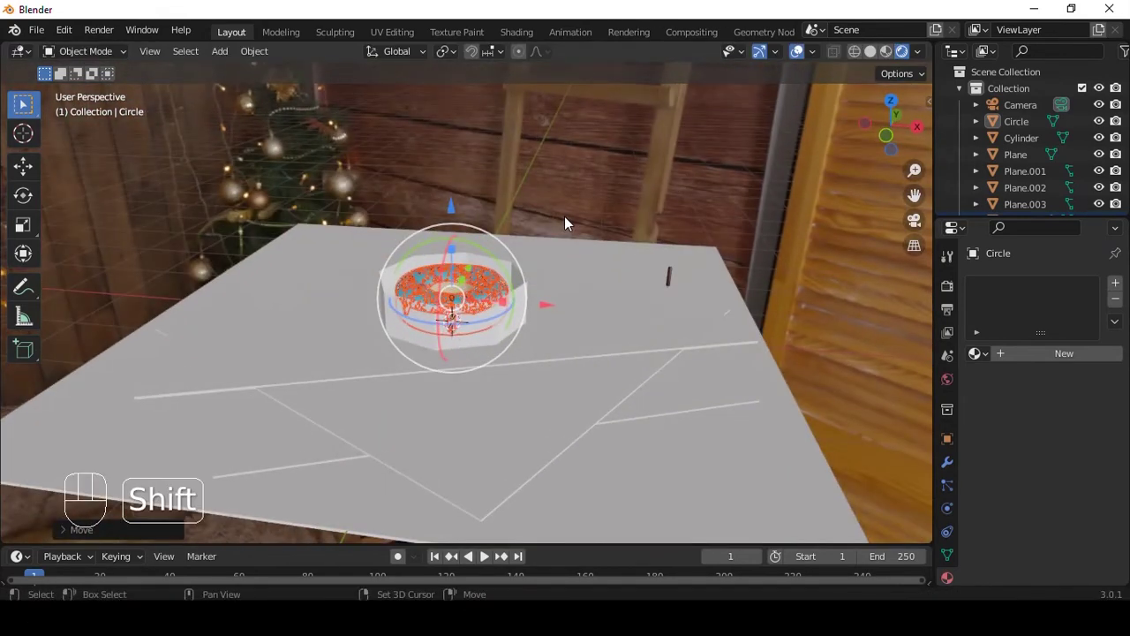
key("shift+d")
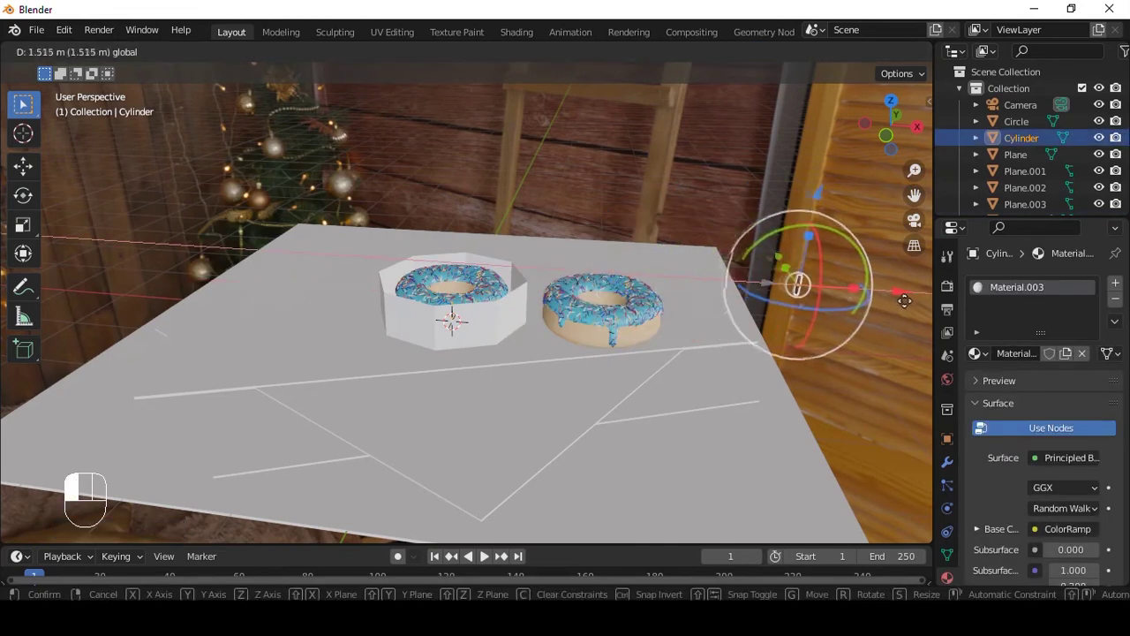
left_click(777, 317)
left_click_drag(593, 313, 568, 313)
Check the framing through the camera and start colouring the planes via Base Color.
key("KP_0")
key("q")
left_click_drag(636, 261, 615, 275)
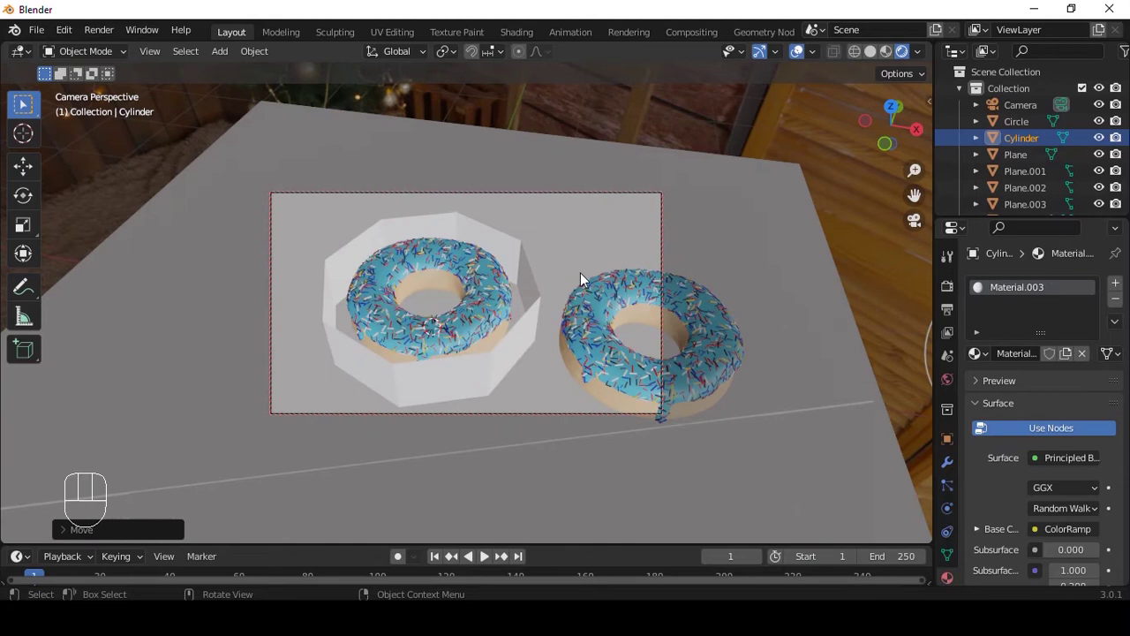
middle_click(585, 269)
key("q")
left_click(1067, 369)
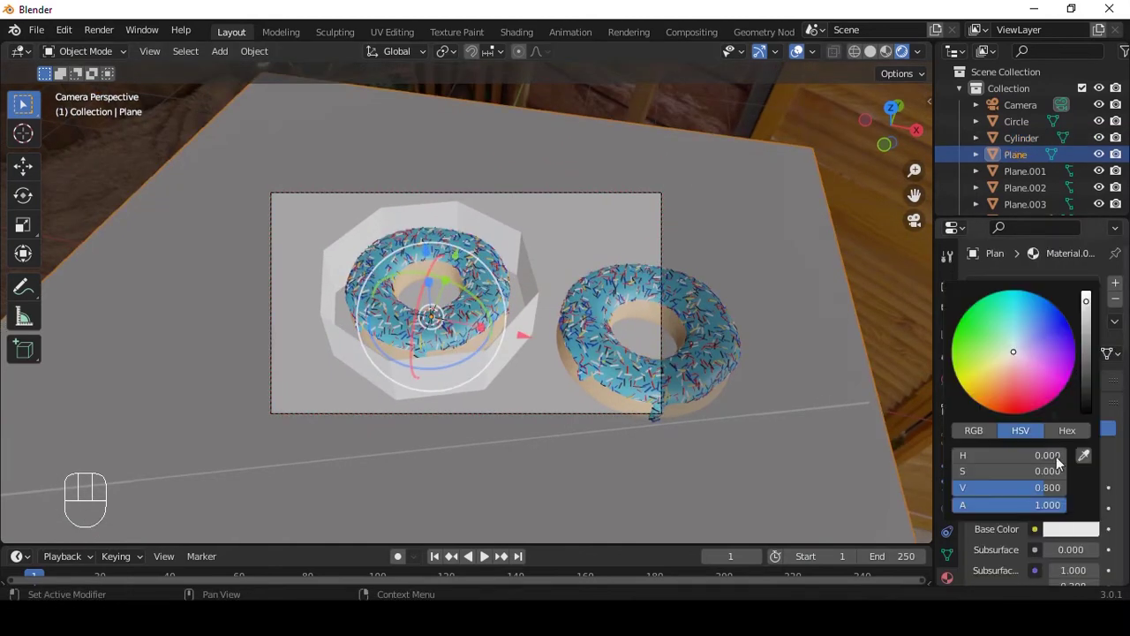
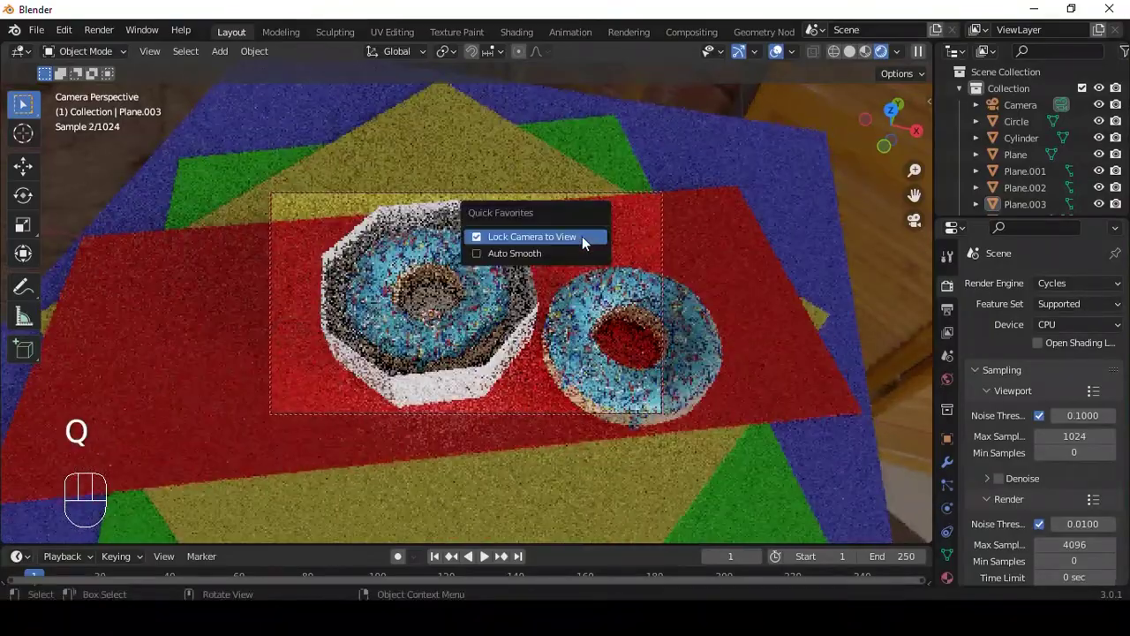
Save the scene as donnat.blend and reframe the camera around both donuts.
key("ctrl+s")
key("q")
left_click_drag(591, 260, 357, 309)
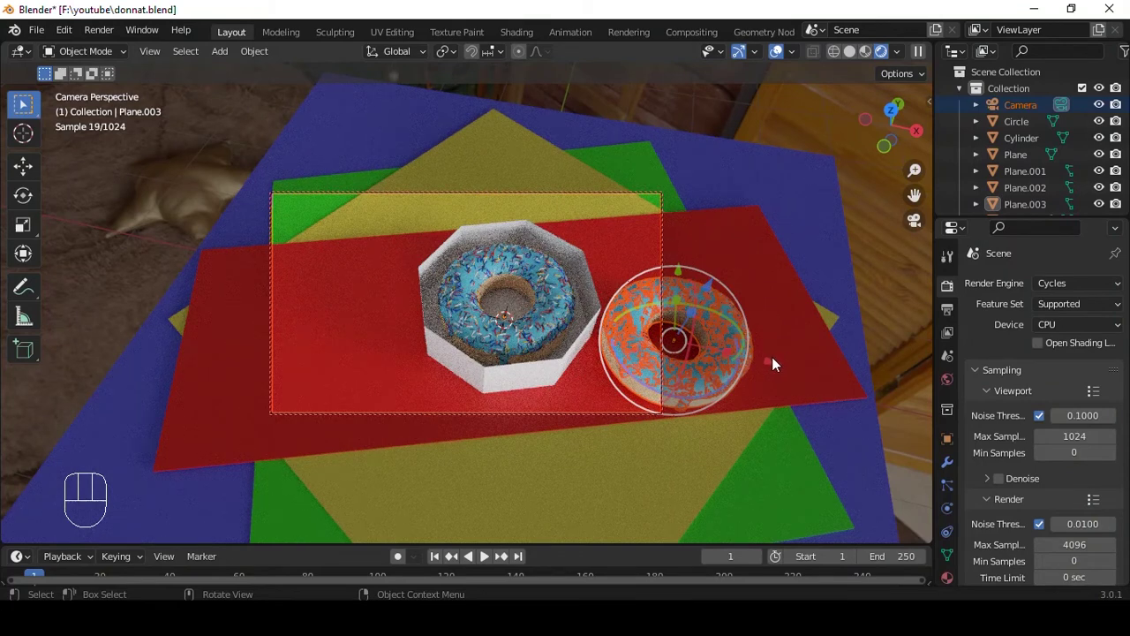
key("ctrl+z")
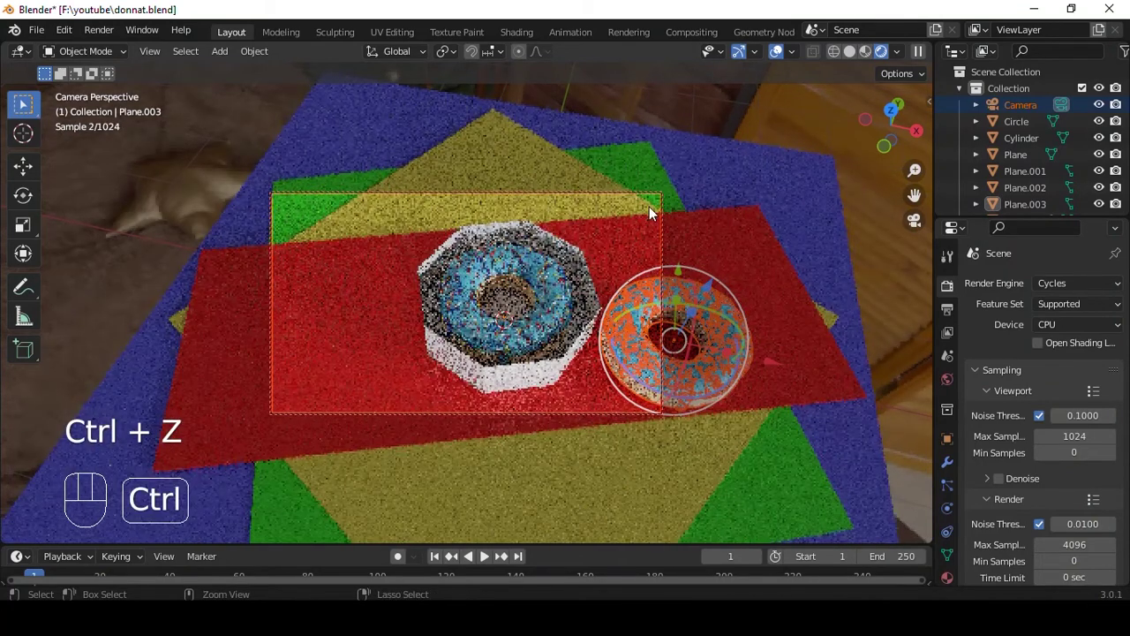
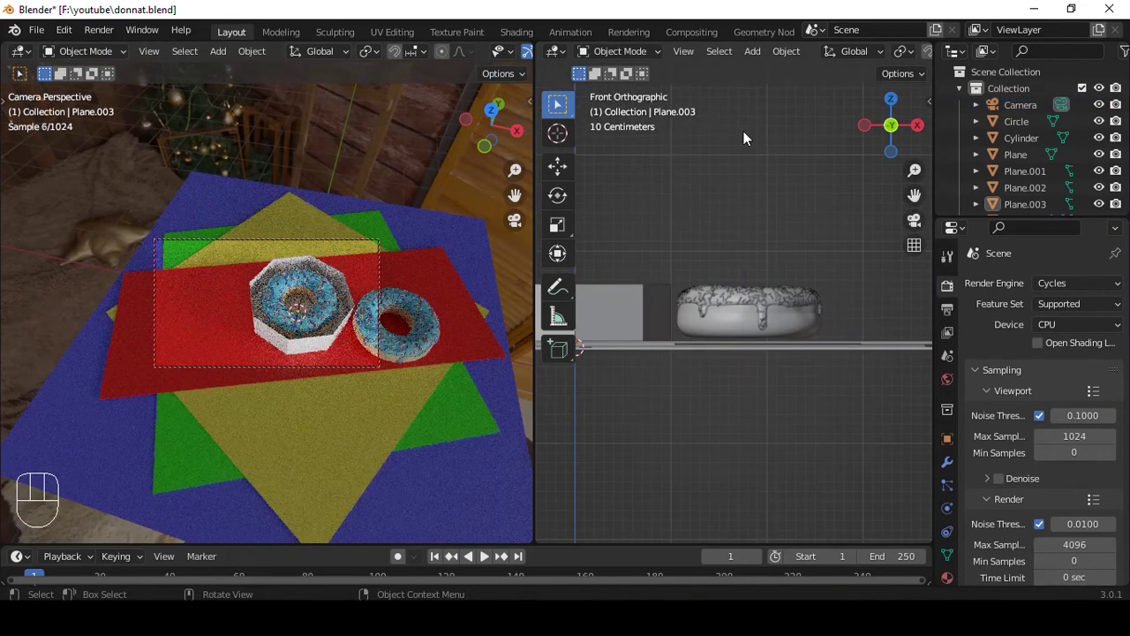
Enable Denoise for viewport and render, set Max Samples 100, and save.
key("ctrl+b")
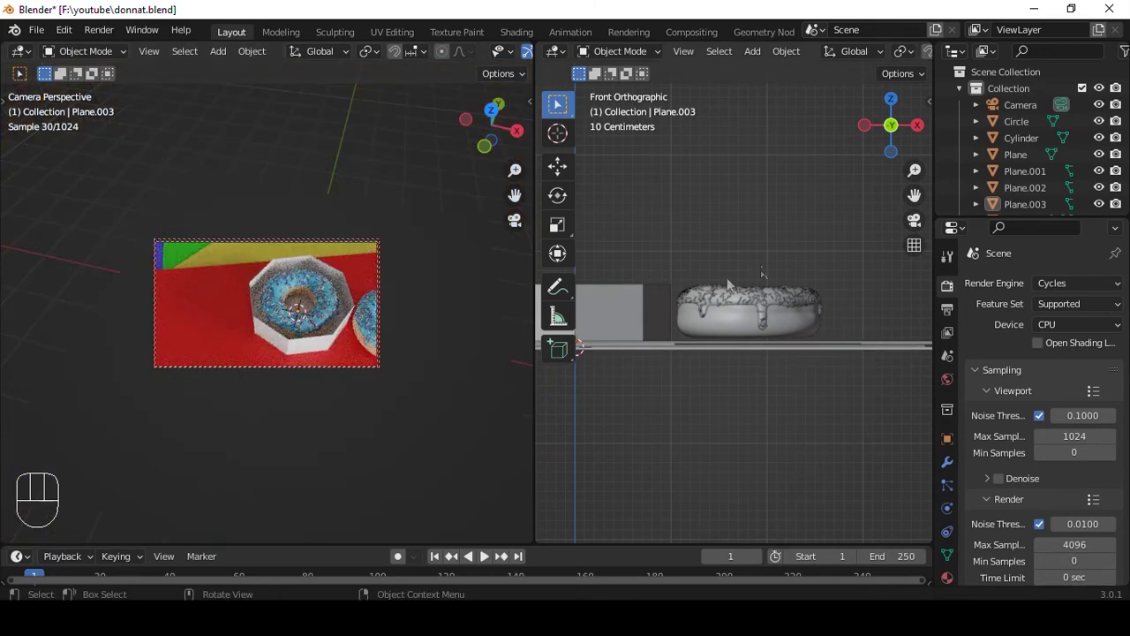
key("ctrl+s")
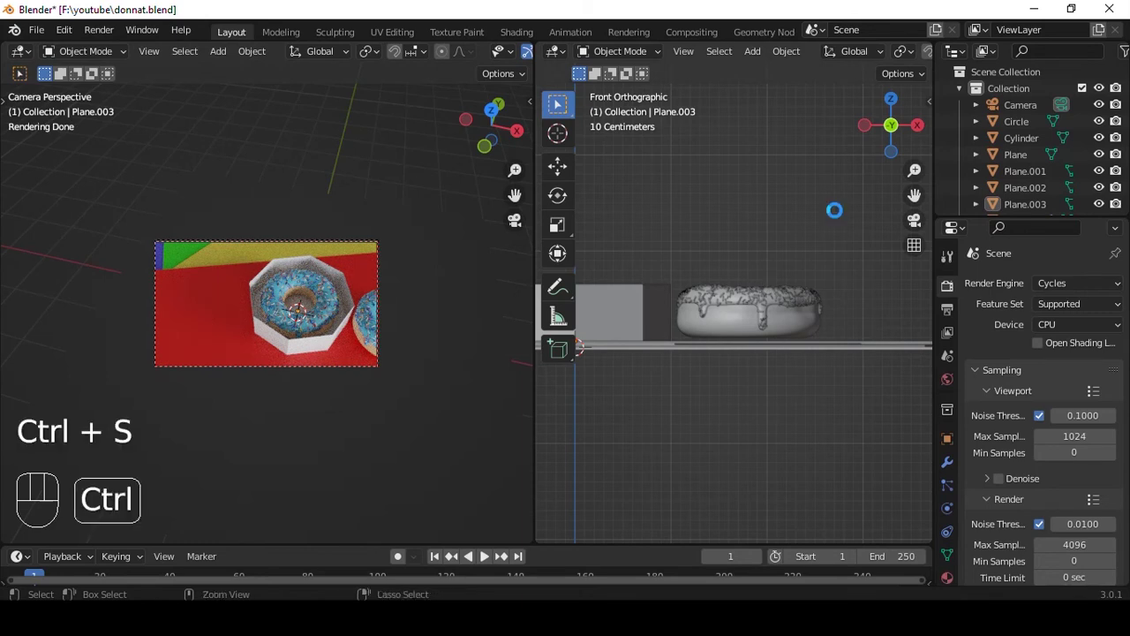
Set Color Management Look to Very High Contrast with Filmic view transform.
left_click_drag(1041, 375, 642, 373)
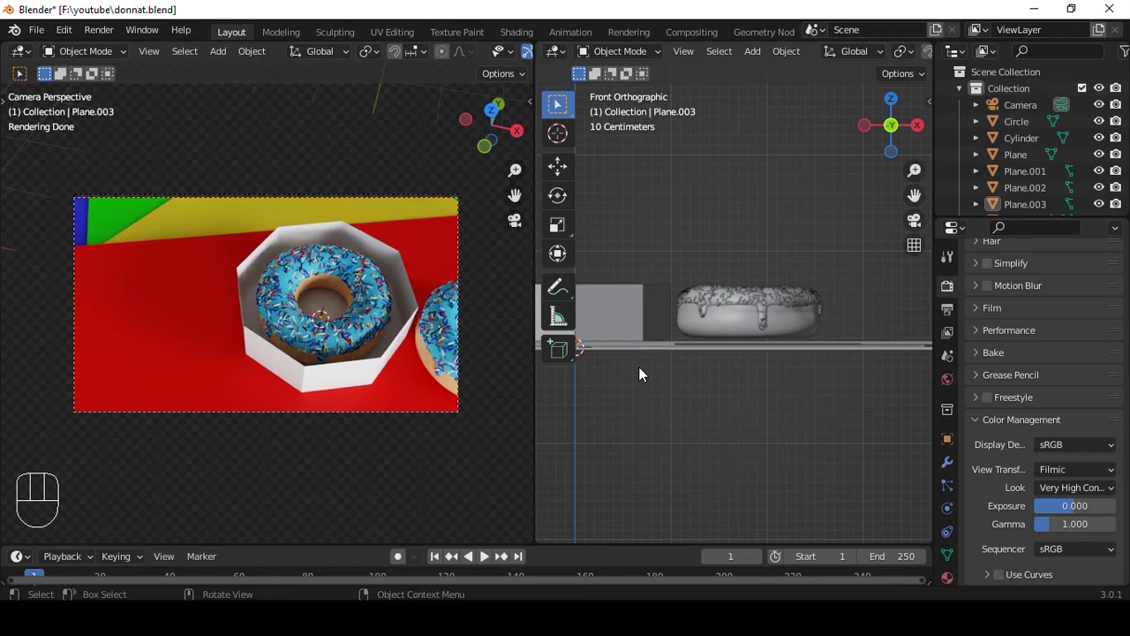